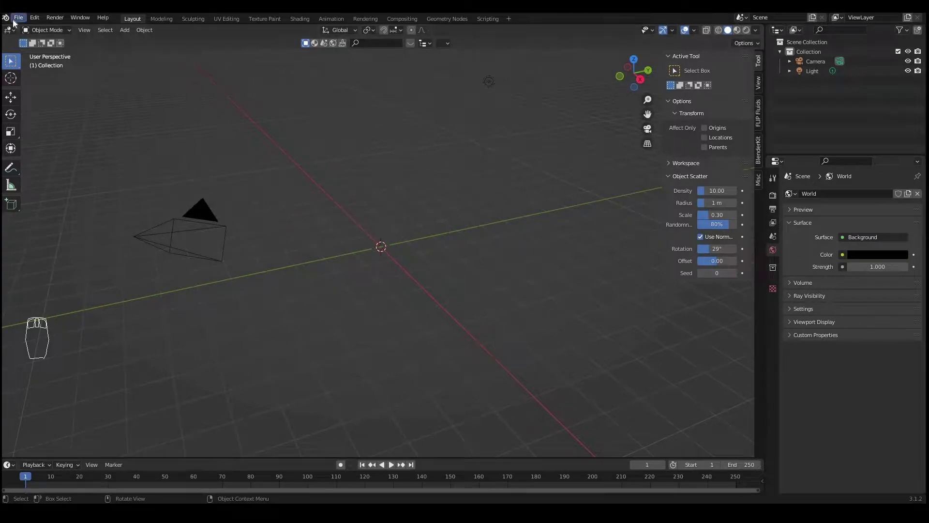
Step: Import the animated FBX character 'Northern Soul Spin Combo' as an armature with keyframes
left_click_drag(20, 47, 216, 227)
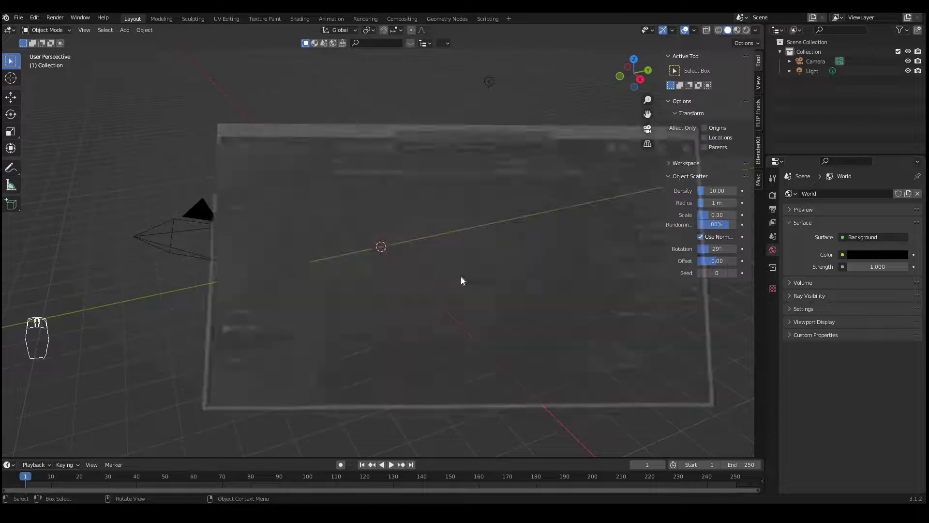
left_click_drag(403, 258, 438, 188)
left_click_drag(438, 188, 811, 88)
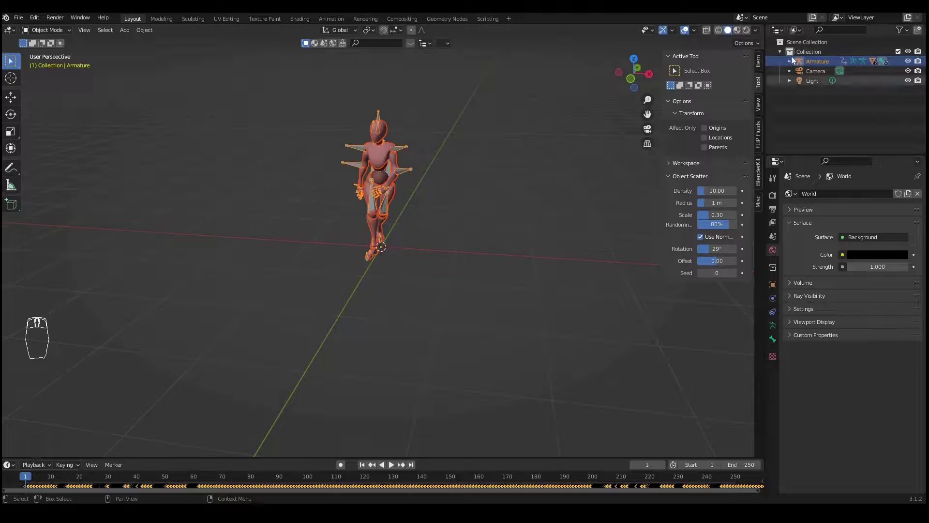
Step: Join Beta_Joints and Beta_Surface (Ctrl+J) into one mesh and rename it Body
left_click_drag(807, 66, 822, 68)
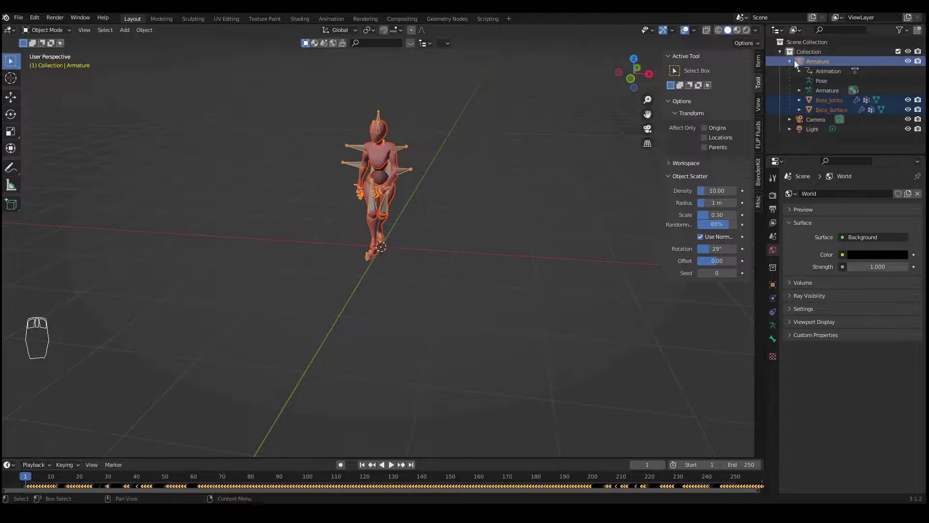
left_click_drag(823, 102, 542, 159)
left_click_drag(541, 159, 825, 105)
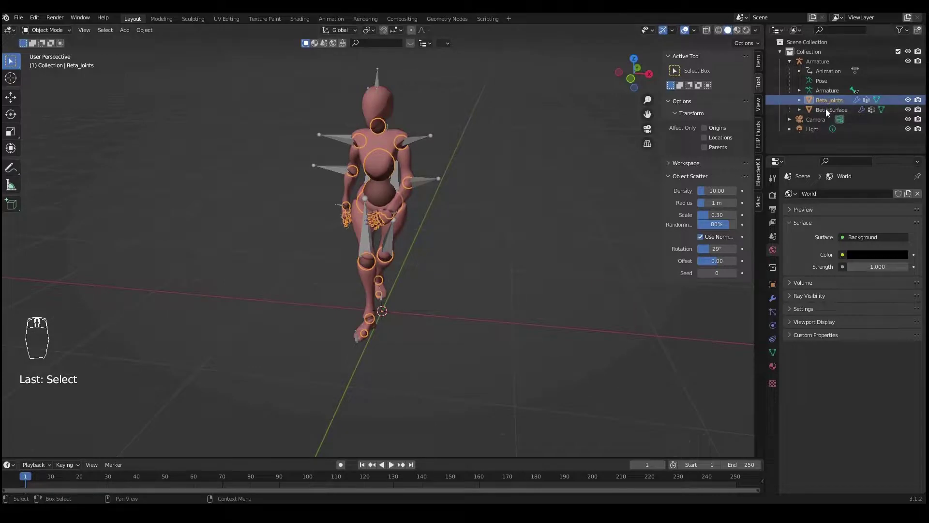
left_click_drag(827, 116, 914, 114)
left_click_drag(909, 110, 838, 103)
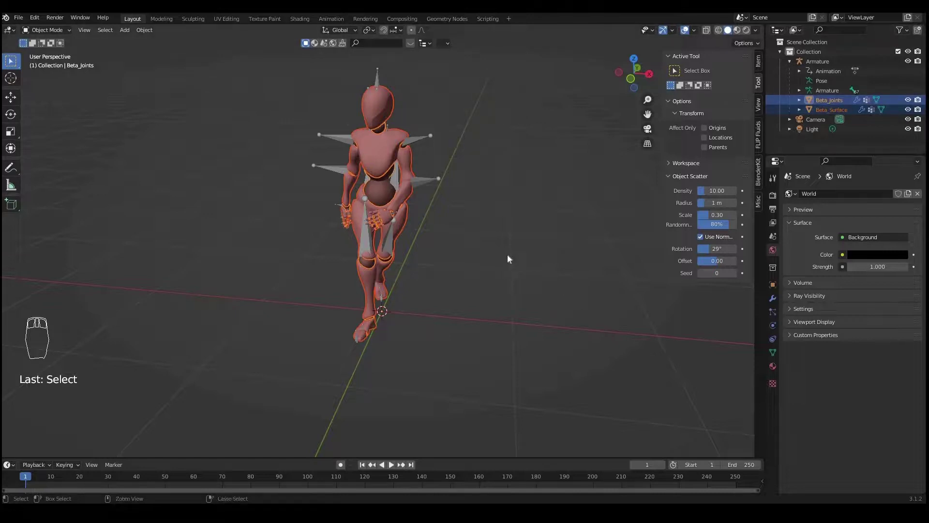
key("ctrl+j")
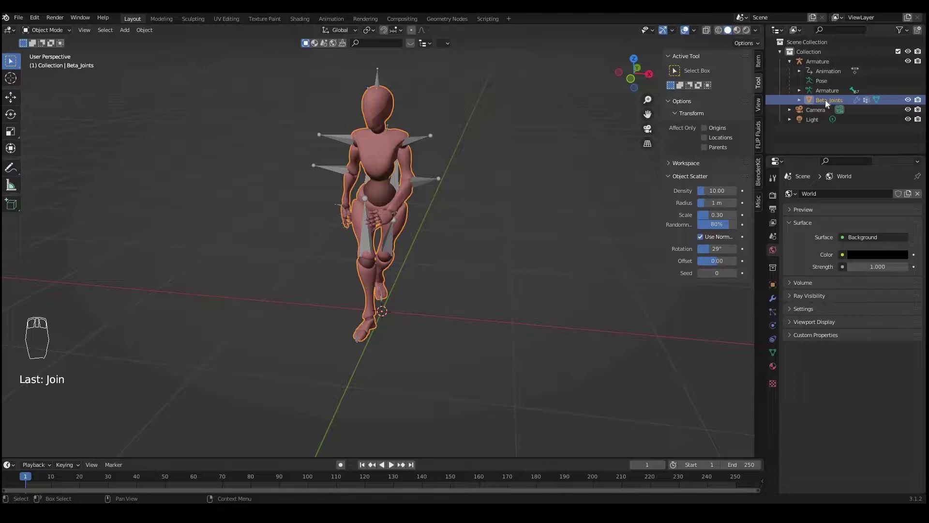
left_click_drag(35, 321, 828, 105)
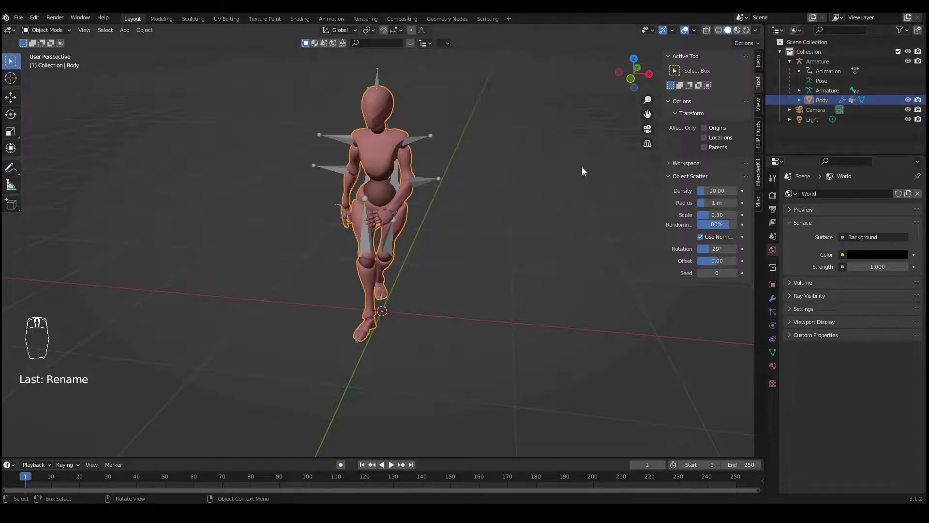
Step: Scale the character up about eightfold and frame it from the front
middle_click(356, 184)
left_click_drag(459, 348, 445, 259)
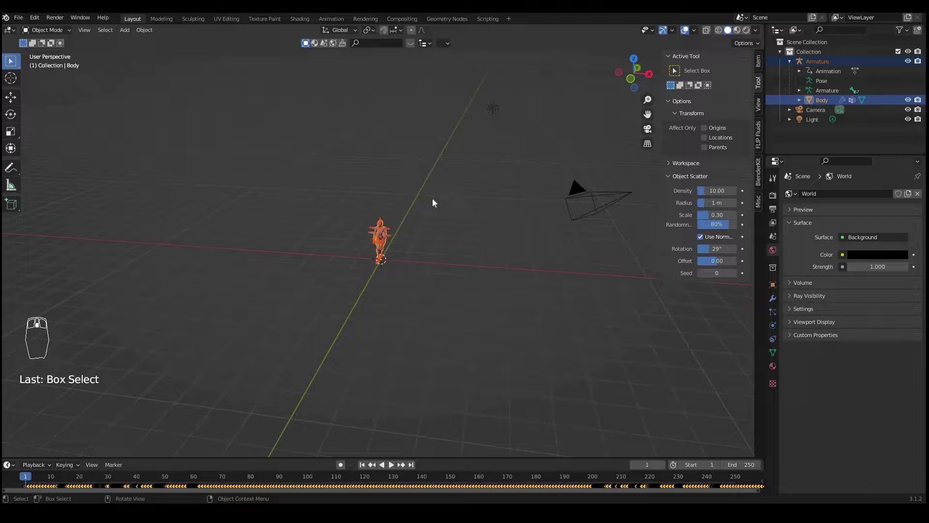
key("s")
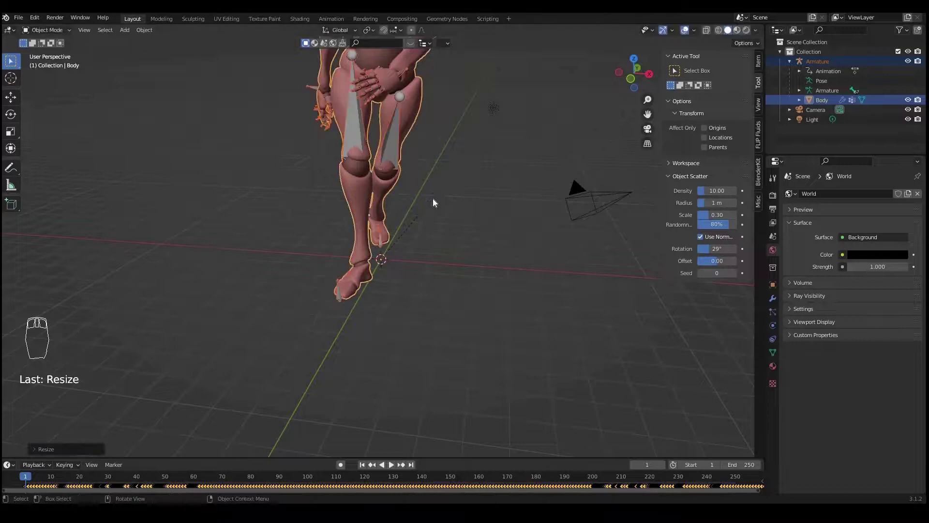
left_click_drag(434, 210, 397, 262)
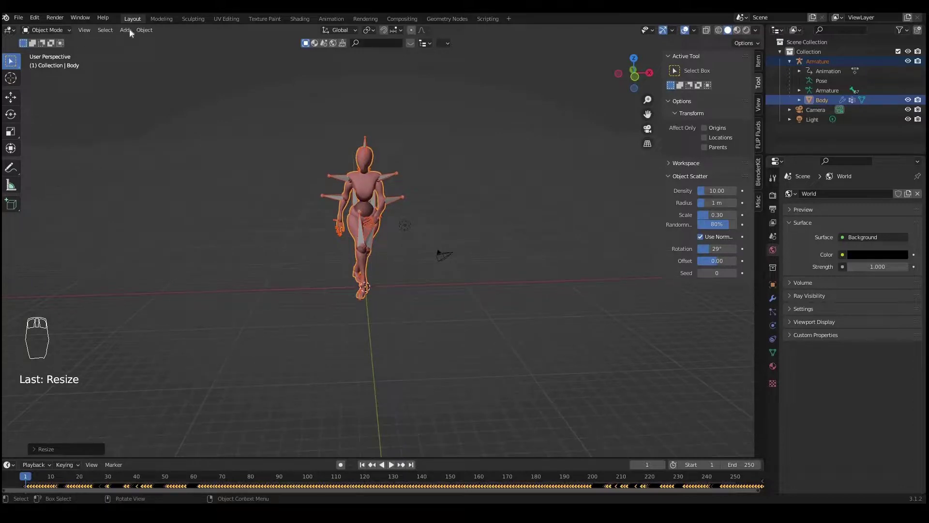
Step: Add a cube, enlarge it to enclose the character, and raise it so its base rests at ground level
left_click_drag(133, 35, 239, 54)
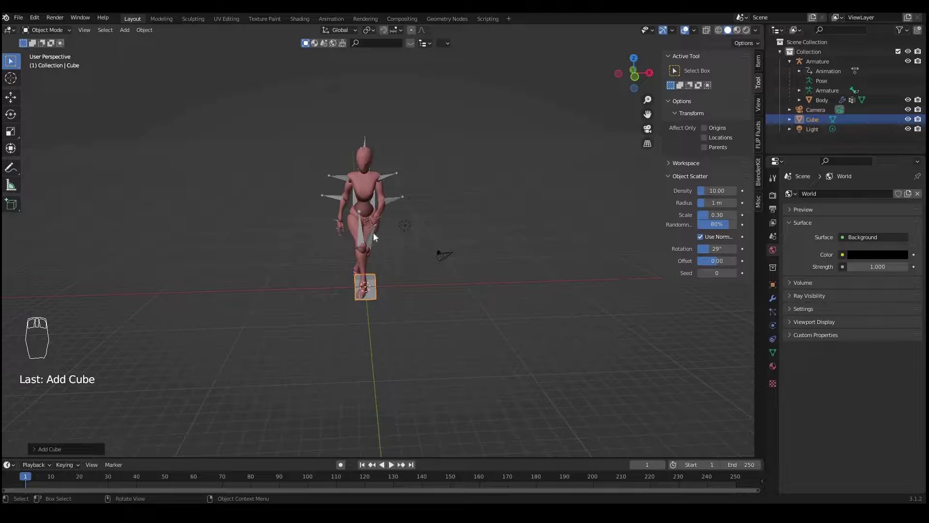
key("s")
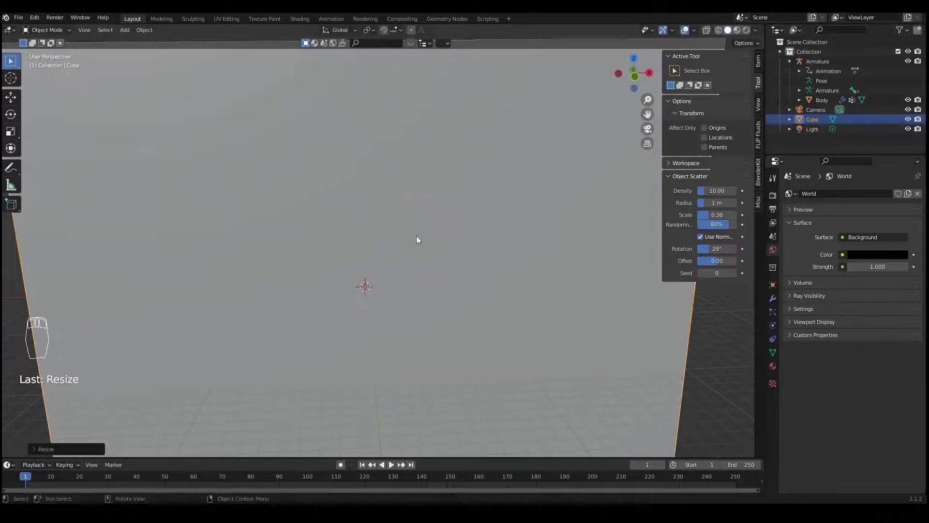
left_click_drag(405, 233, 398, 229)
key("KP_1")
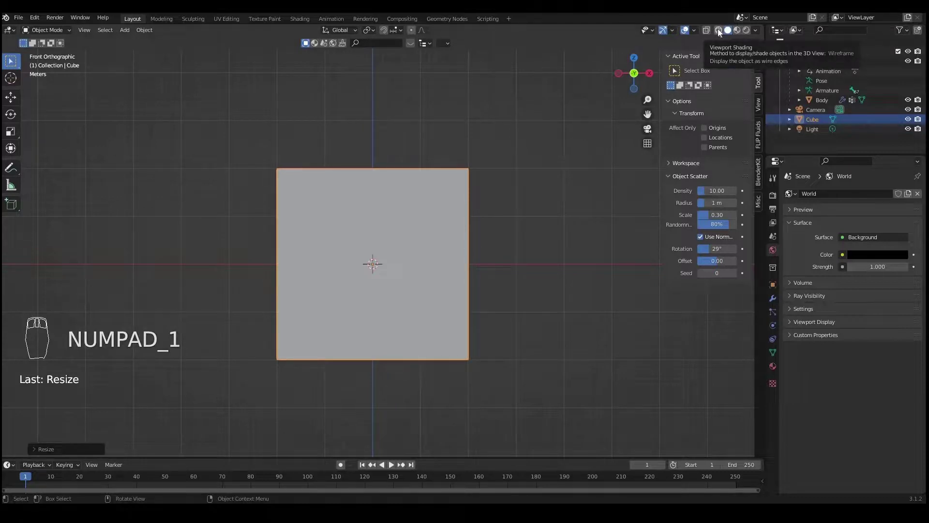
left_click_drag(546, 218, 381, 193)
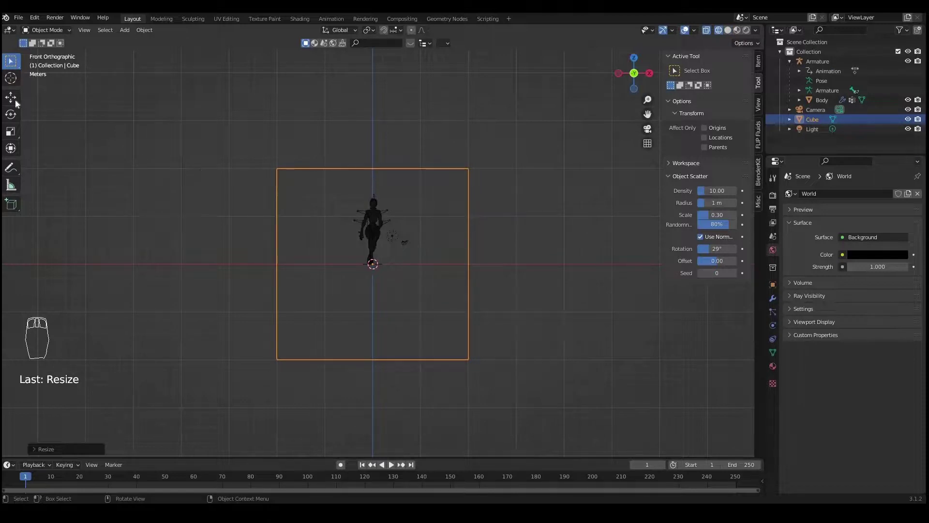
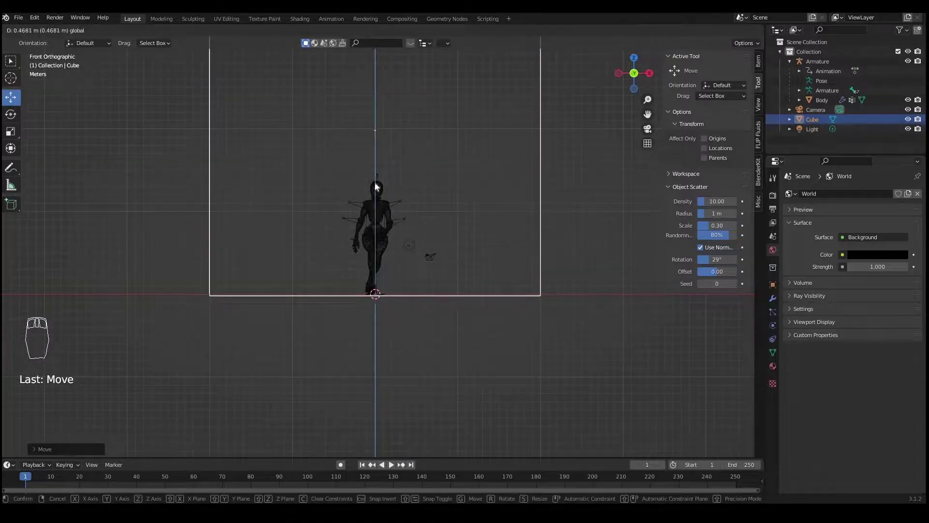
left_click_drag(386, 222, 526, 244)
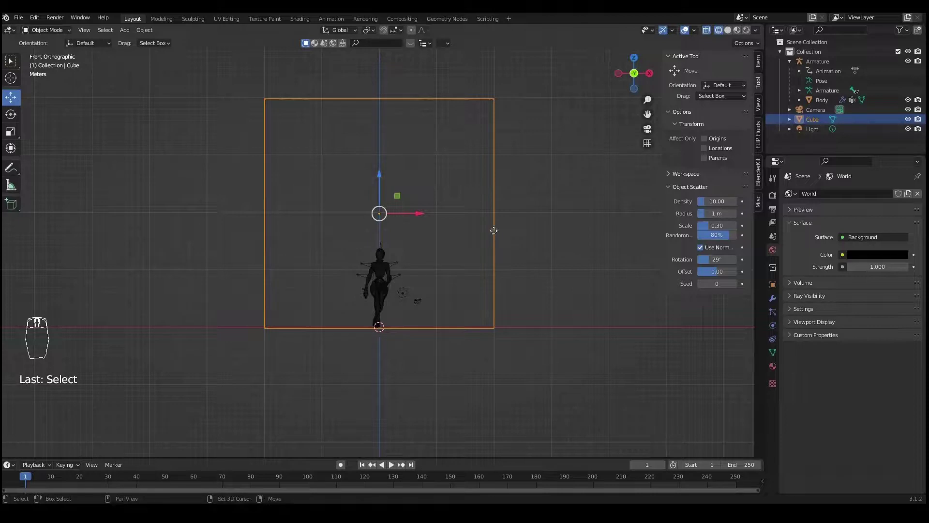
Step: Duplicate the box (Shift+D) and flatten Cube.001 along Z into a thin slab at the character's feet
key("shift+d")
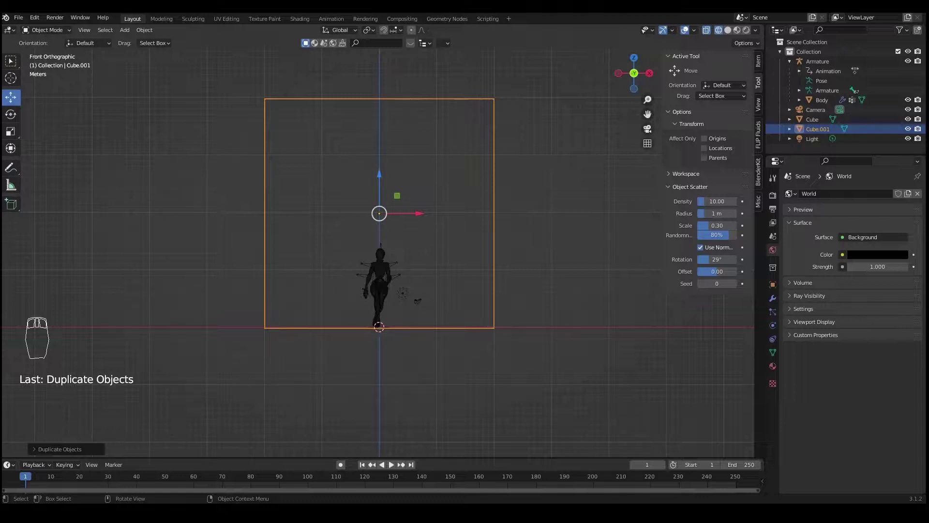
key("s")
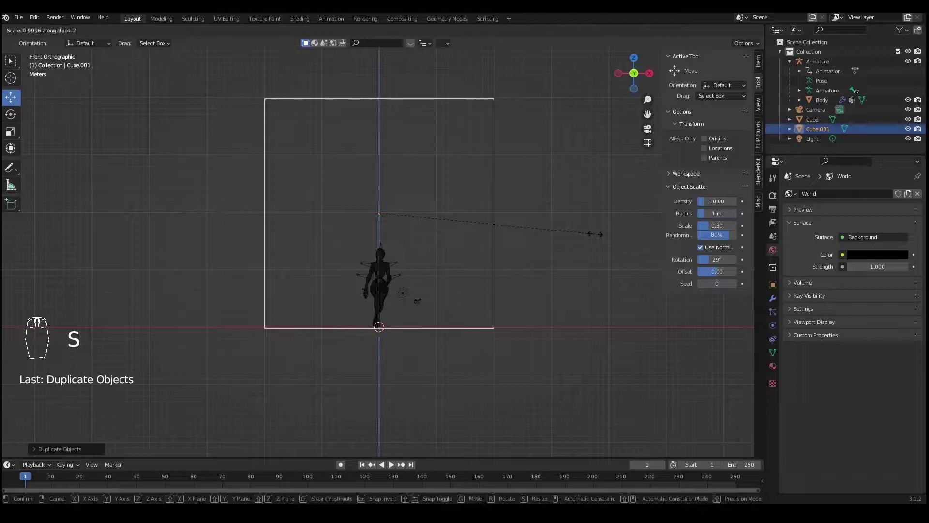
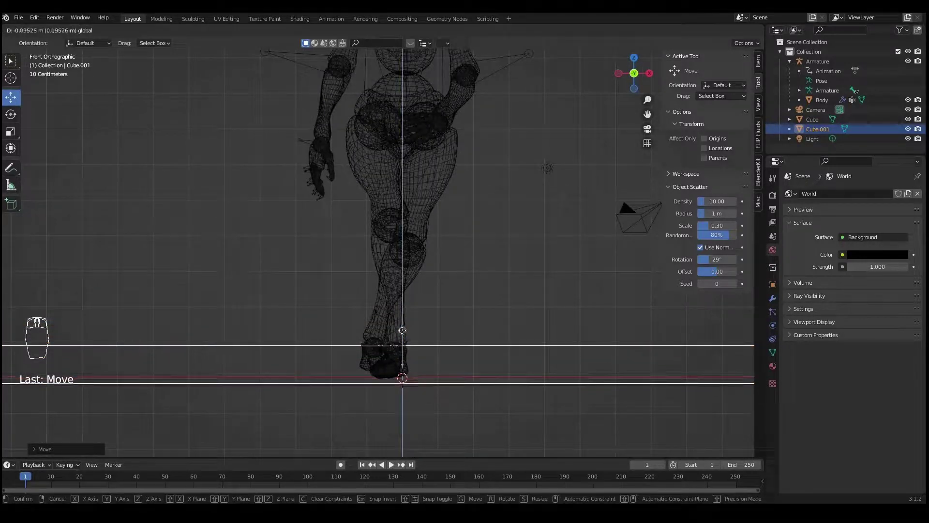
left_click_drag(448, 247, 435, 241)
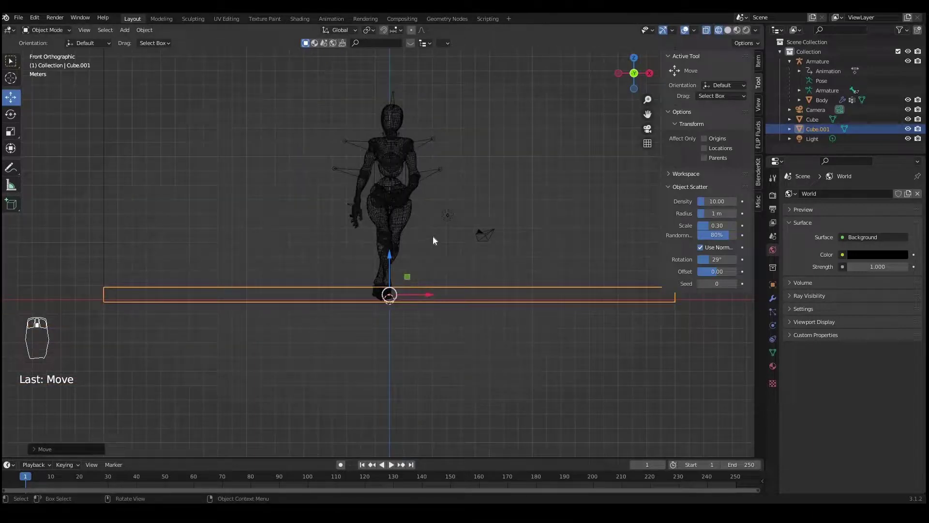
key("s")
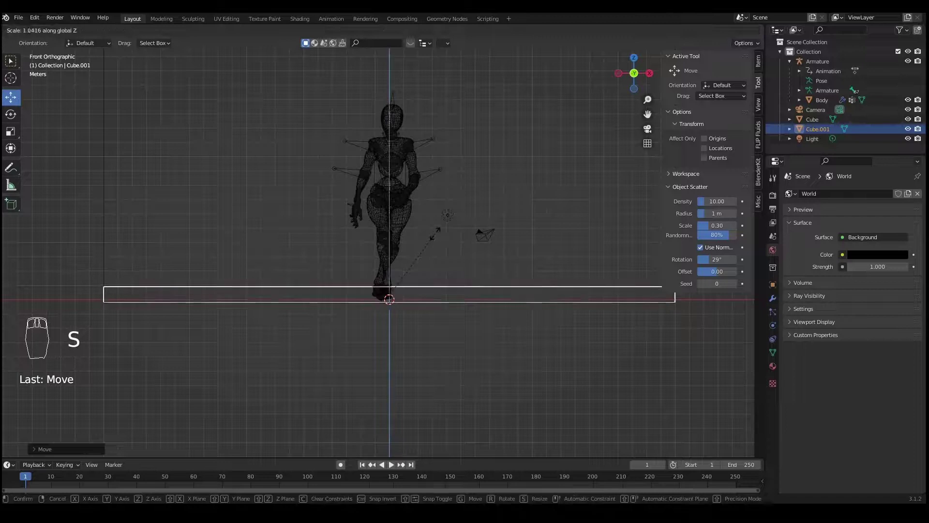
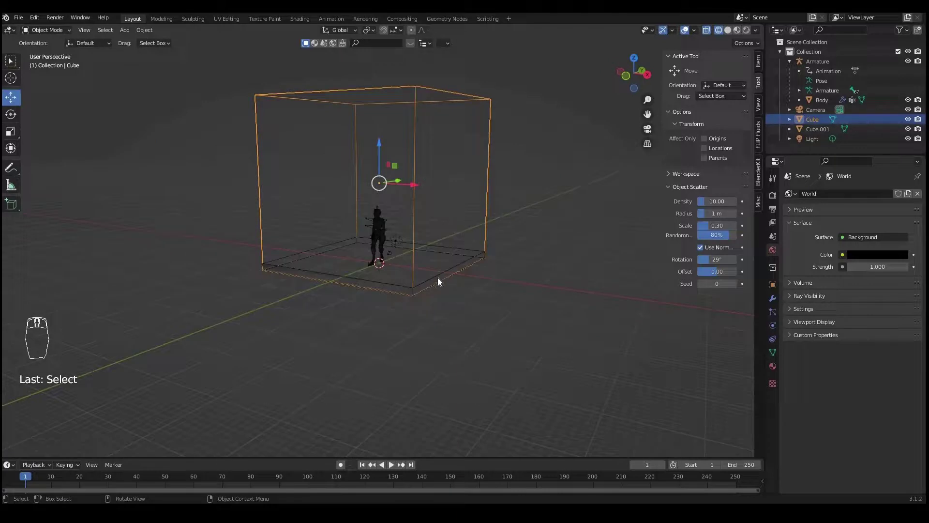
Step: Select the large box in solid shading and rename it Cube-Domain with its Physics properties shown
left_click_drag(441, 288, 466, 282)
left_click_drag(466, 283, 403, 143)
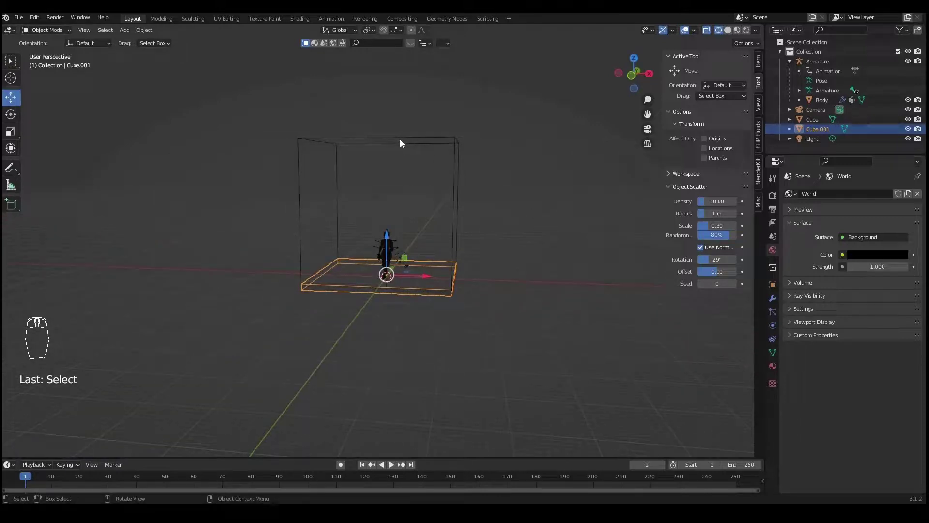
left_click_drag(409, 146, 399, 168)
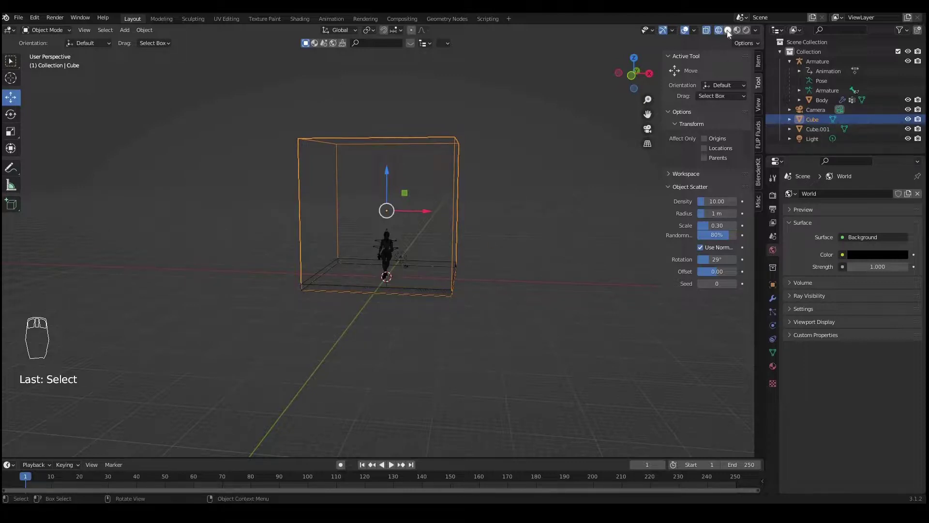
left_click_drag(547, 254, 477, 266)
left_click_drag(477, 266, 773, 361)
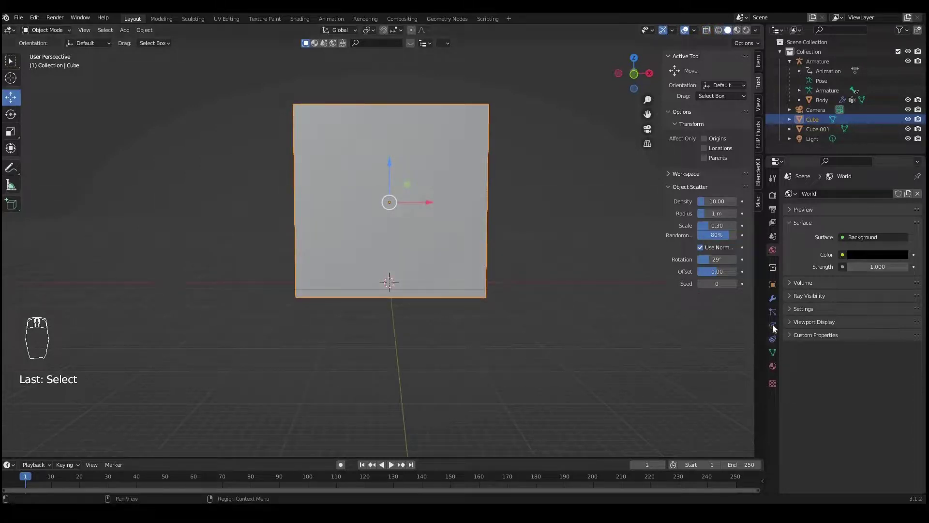
left_click_drag(775, 328, 564, 281)
left_click_drag(813, 126, 820, 129)
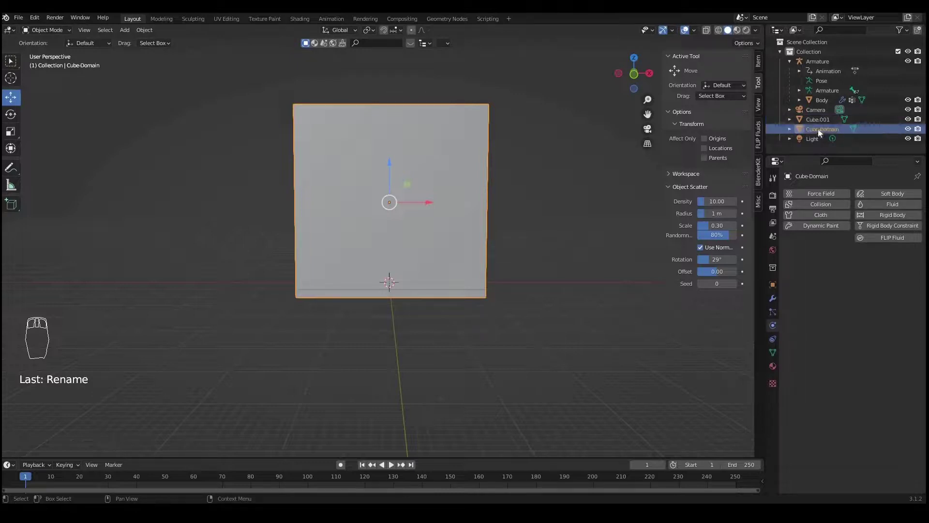
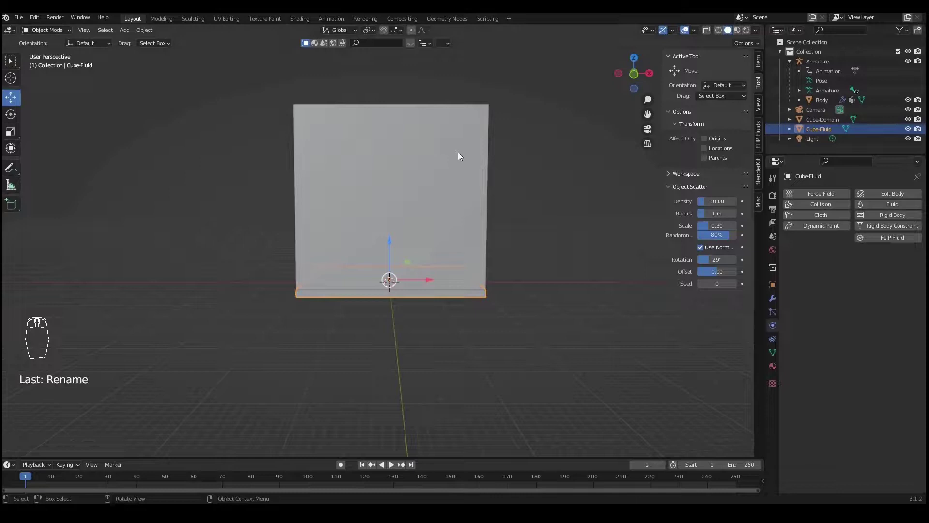
Step: Make Cube-Domain a FLIP Fluid object with Type set to Domain
left_click_drag(478, 152, 518, 180)
left_click_drag(487, 181, 520, 238)
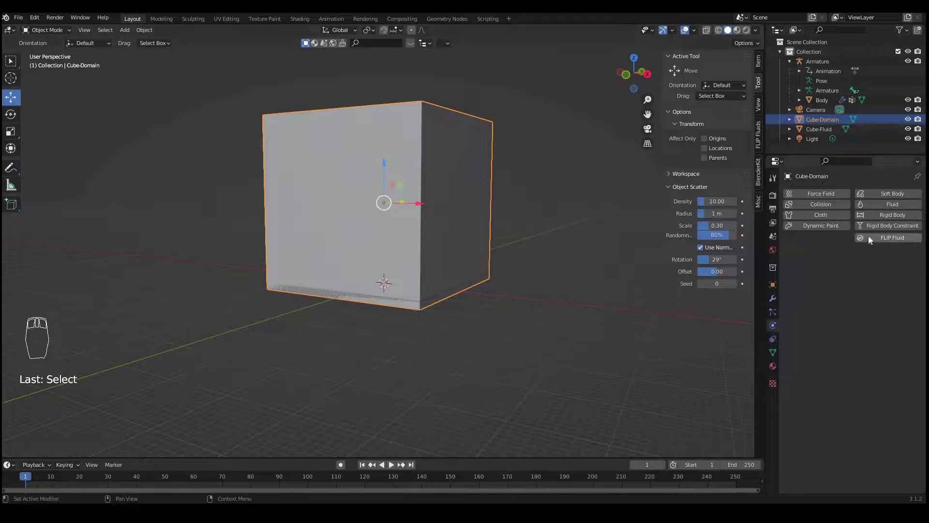
left_click_drag(871, 239, 828, 298)
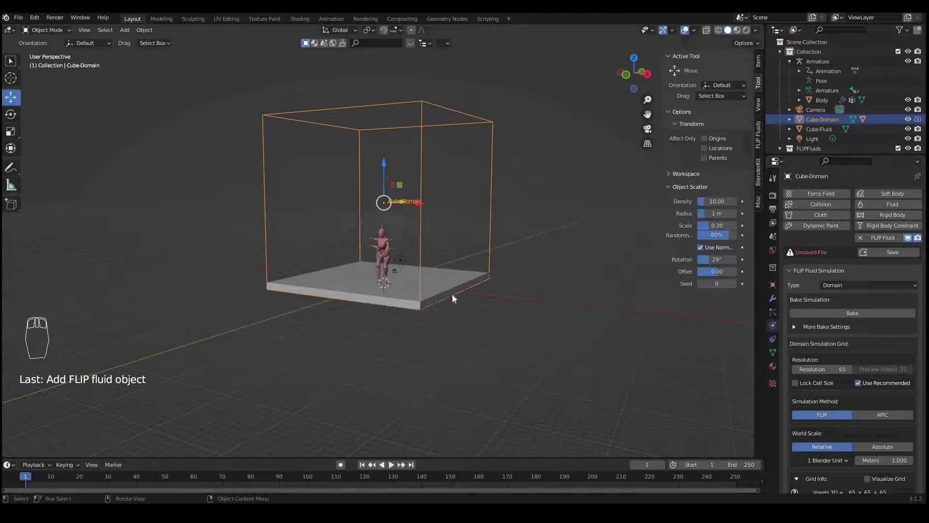
Step: Make the flat slab Cube-Fluid a FLIP Fluid object of type Fluid
left_click_drag(474, 296, 448, 298)
left_click_drag(440, 299, 818, 131)
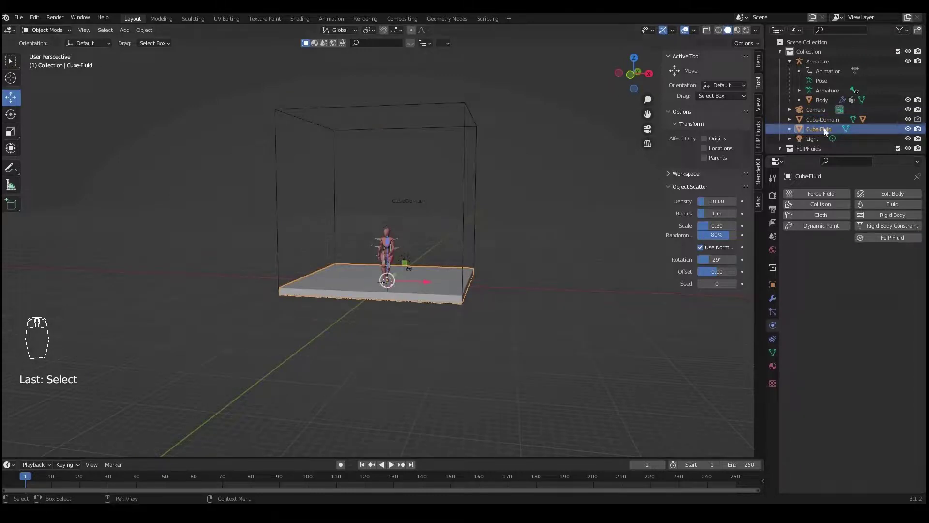
left_click_drag(856, 290, 759, 332)
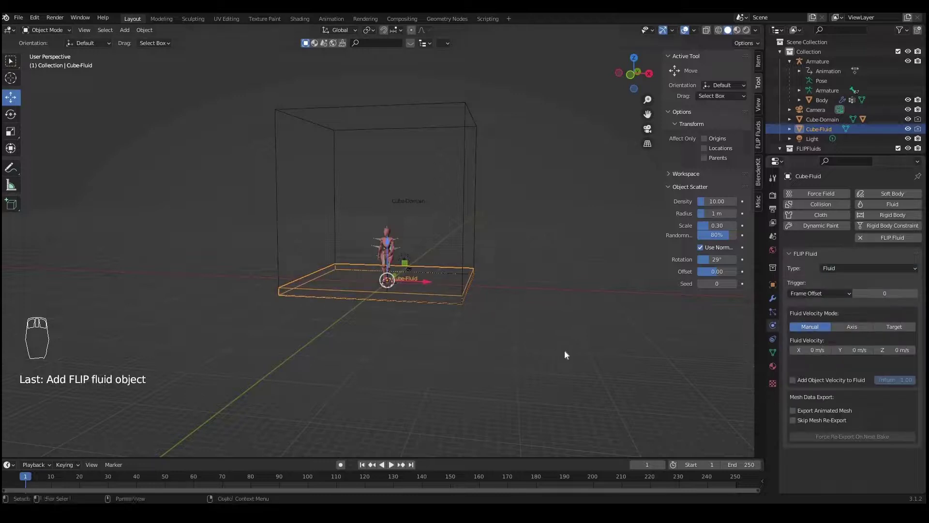
Step: Make the character's Body a FLIP Fluid Obstacle with Export Animated Mesh enabled
left_click_drag(416, 321, 414, 233)
left_click_drag(414, 233, 430, 212)
left_click_drag(429, 212, 831, 129)
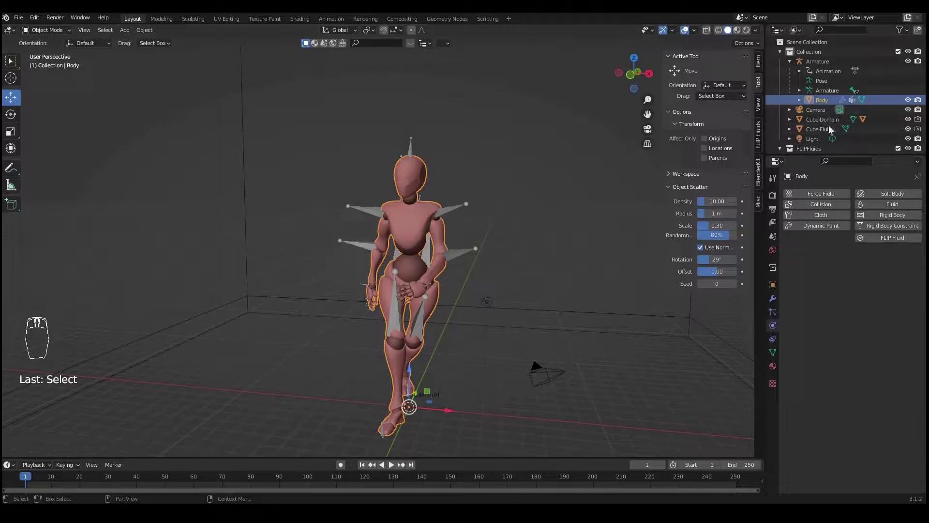
left_click_drag(873, 270, 847, 314)
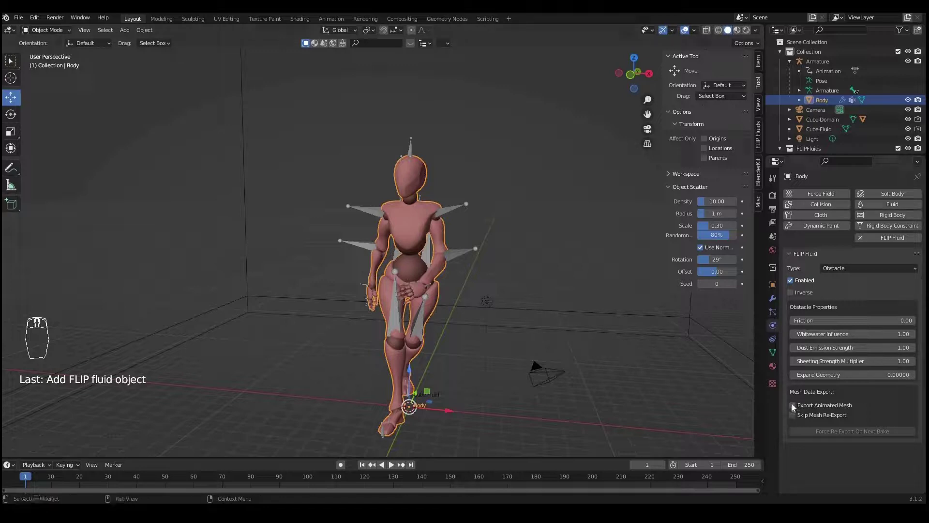
left_click_drag(823, 405, 627, 408)
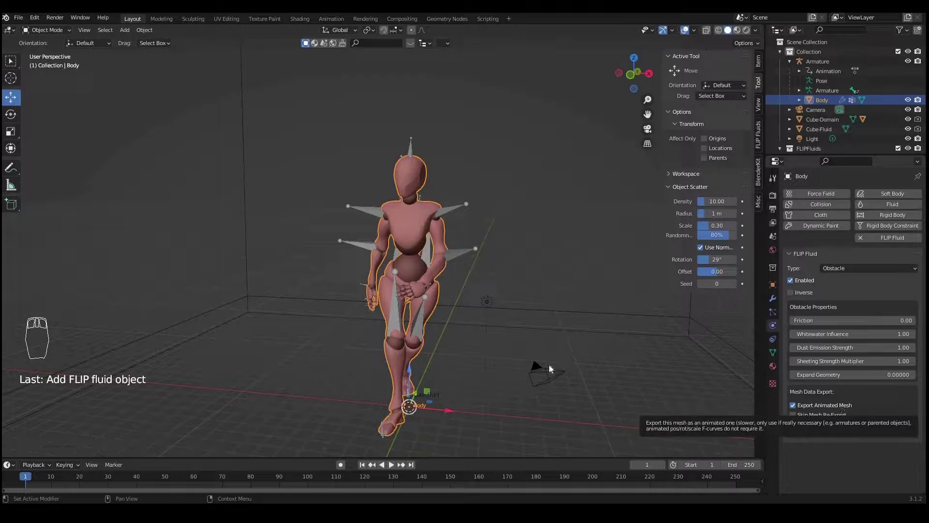
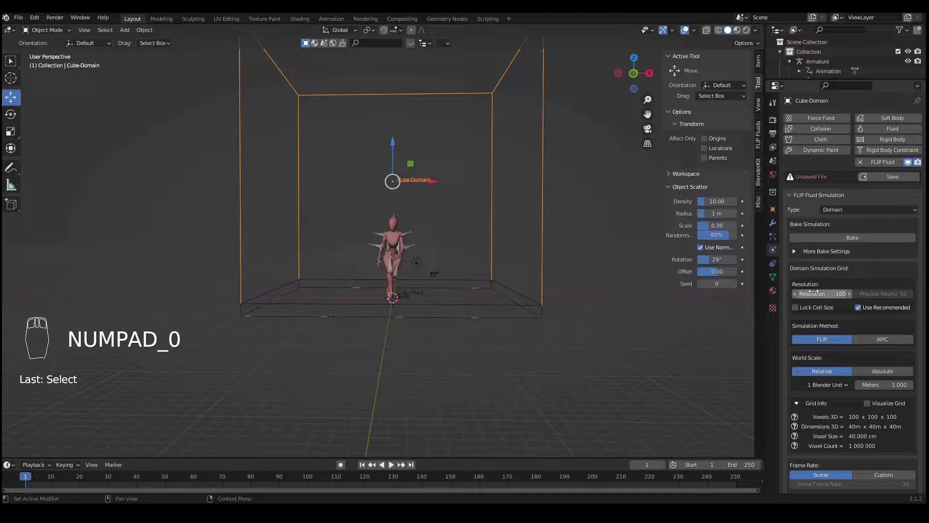
Step: Raise Cube-Domain's simulation resolution to 100 and expand the FLIP Fluid Whitewater panel
left_click_drag(811, 270, 790, 396)
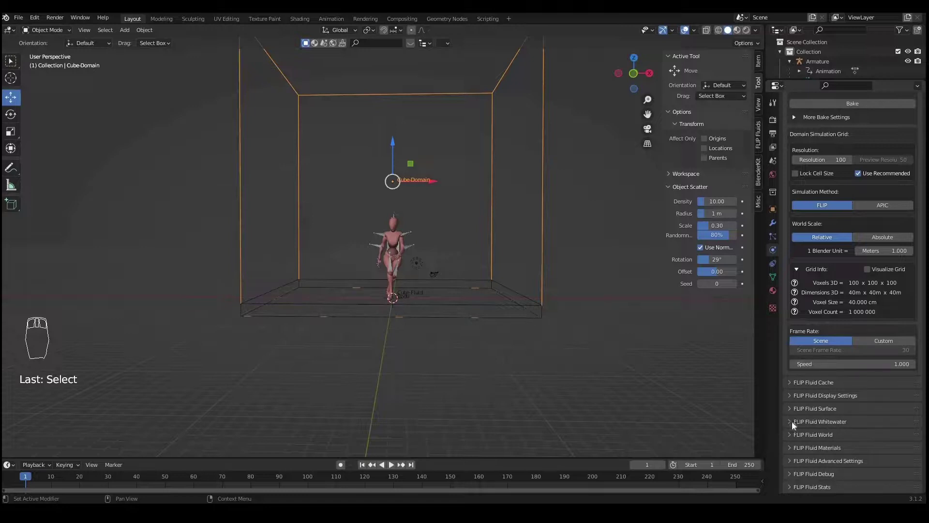
Step: Enable the whitewater simulation with foam, bubbles and spray particles
left_click_drag(837, 427, 801, 379)
left_click_drag(814, 427, 849, 374)
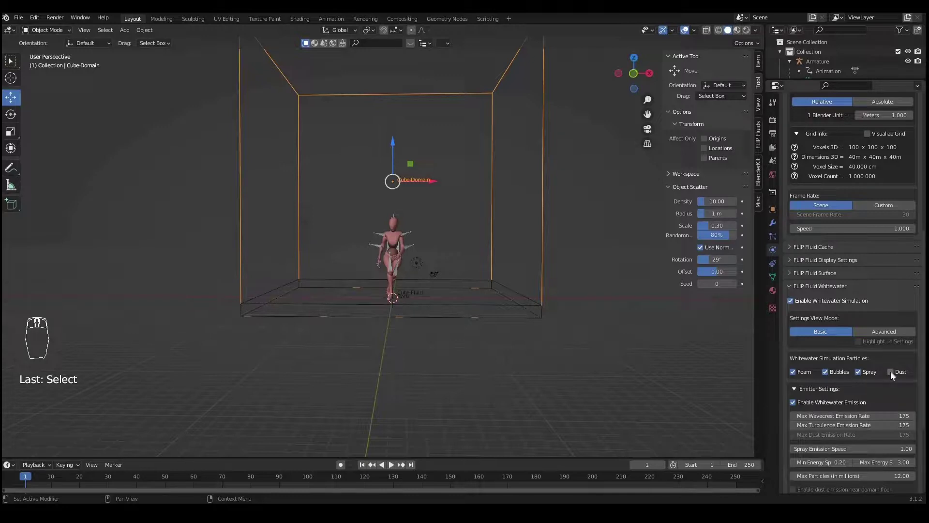
left_click_drag(894, 376, 791, 398)
left_click_drag(791, 398, 844, 433)
left_click_drag(790, 396, 861, 431)
left_click_drag(861, 430, 804, 396)
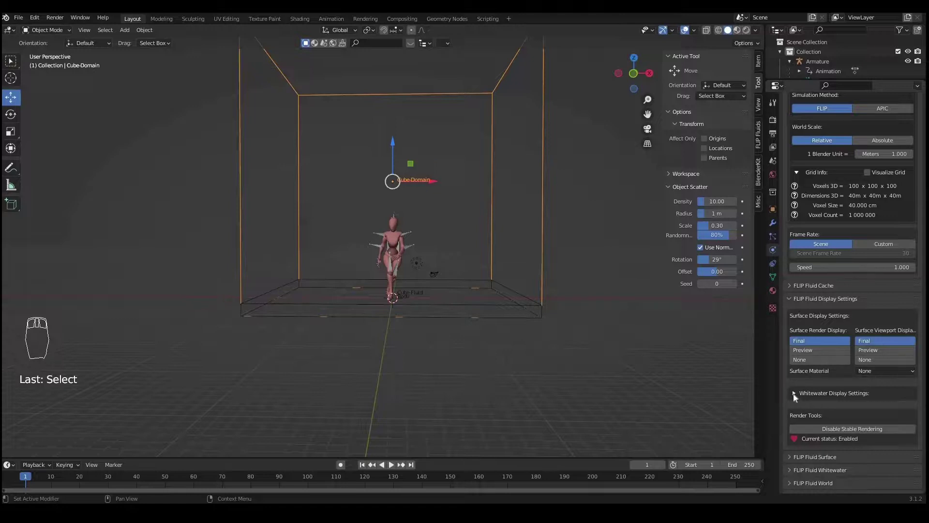
Step: Set whitewater display settings and particle objects to Foam Bubble Spray Dust per particle type
left_click_drag(799, 398, 822, 350)
left_click_drag(797, 399, 873, 358)
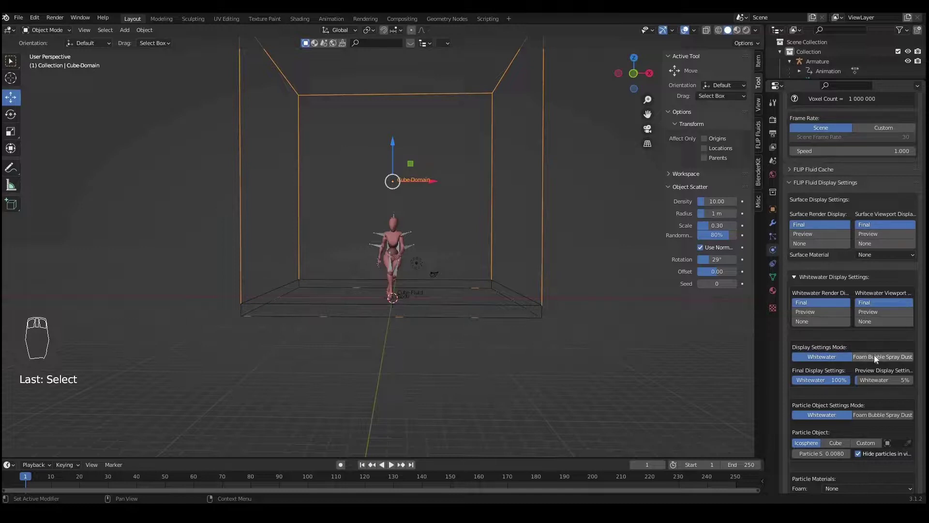
left_click_drag(879, 358, 822, 325)
middle_click(861, 354)
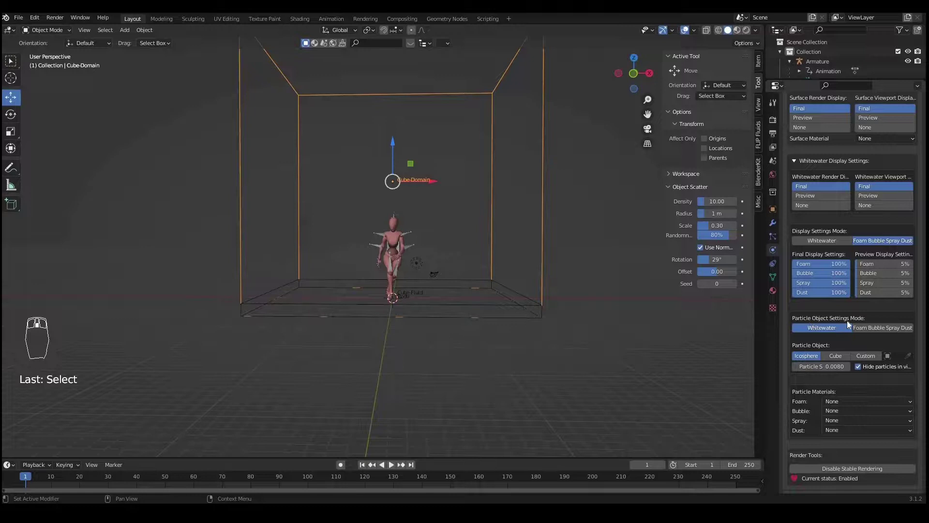
left_click_drag(888, 330, 884, 340)
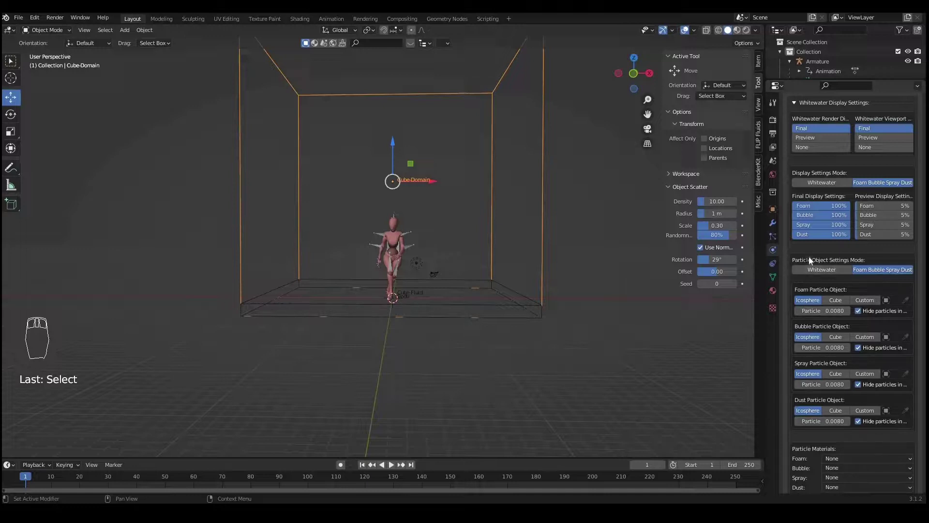
left_click_drag(811, 260, 795, 241)
left_click_drag(795, 241, 792, 464)
left_click_drag(792, 464, 791, 453)
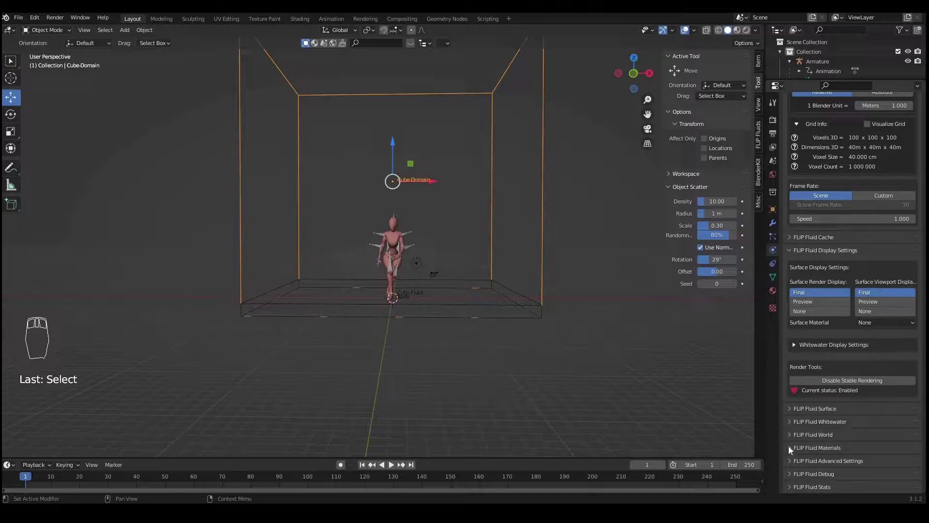
Step: Assign FF Water (clear) to the fluid surface and FF Foam to the foam particles
left_click_drag(791, 449, 836, 378)
left_click_drag(836, 378, 836, 378)
left_click_drag(836, 378, 836, 378)
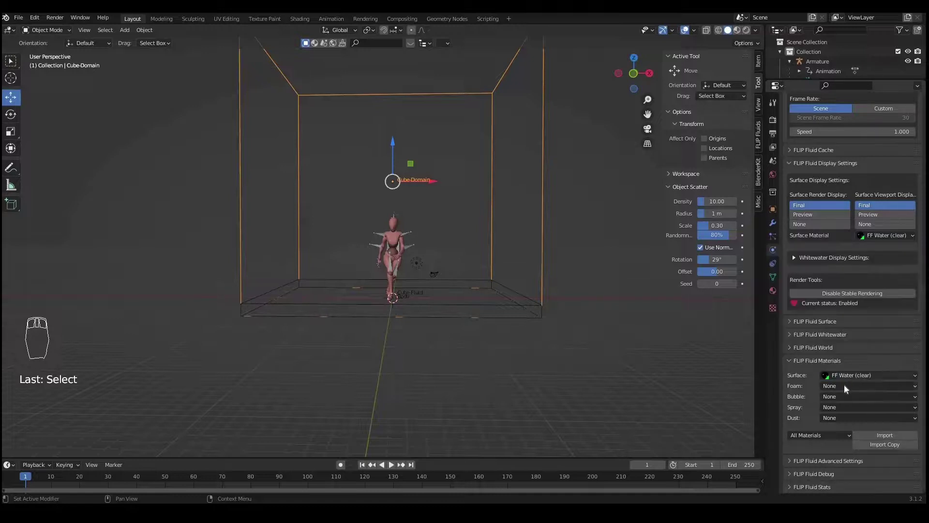
left_click_drag(846, 389, 858, 465)
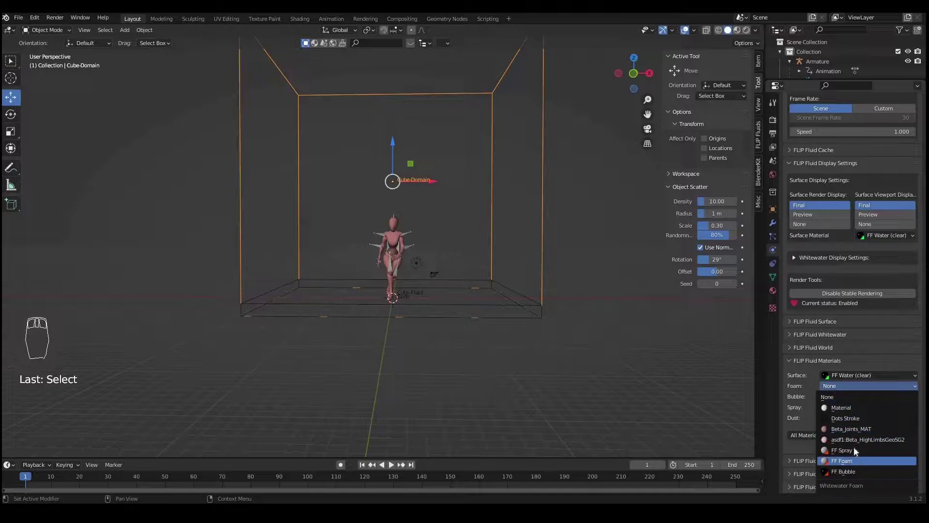
left_click_drag(842, 380, 839, 414)
Step: Assign FF Bubble to bubbles, FF Spray to spray, and FF Bubble to the dust particles
left_click_drag(845, 378, 803, 425)
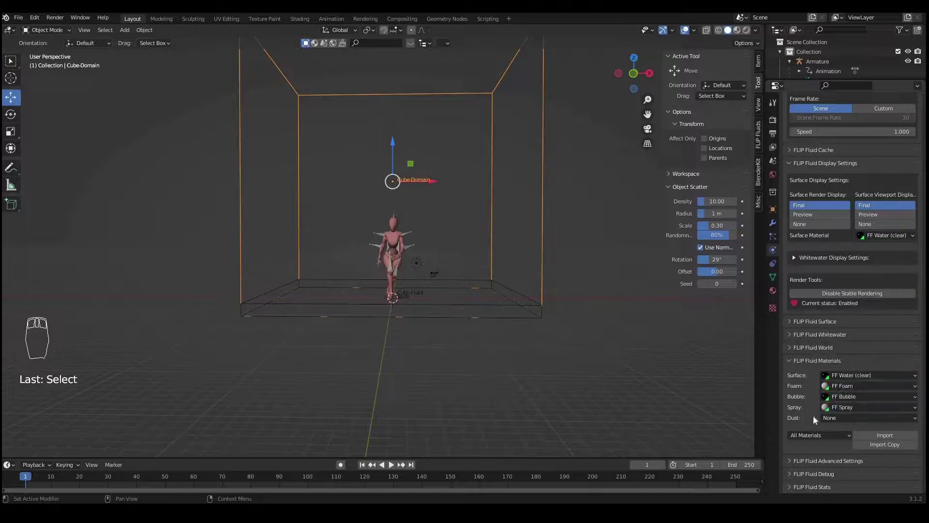
left_click_drag(837, 422, 857, 333)
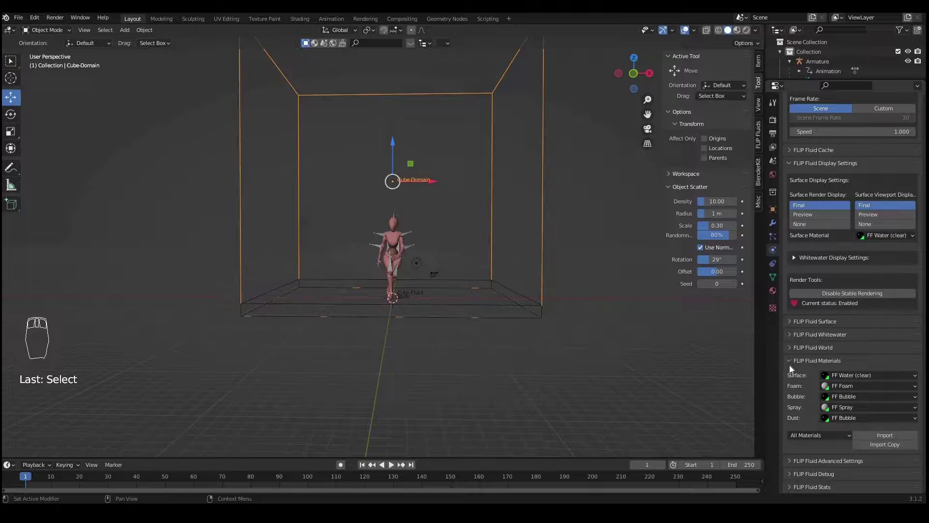
Step: Start baking the Cube-Domain FLIP Fluid simulation from the top of the domain settings
left_click_drag(797, 396, 797, 396)
left_click_drag(797, 396, 827, 244)
left_click_drag(827, 244, 827, 244)
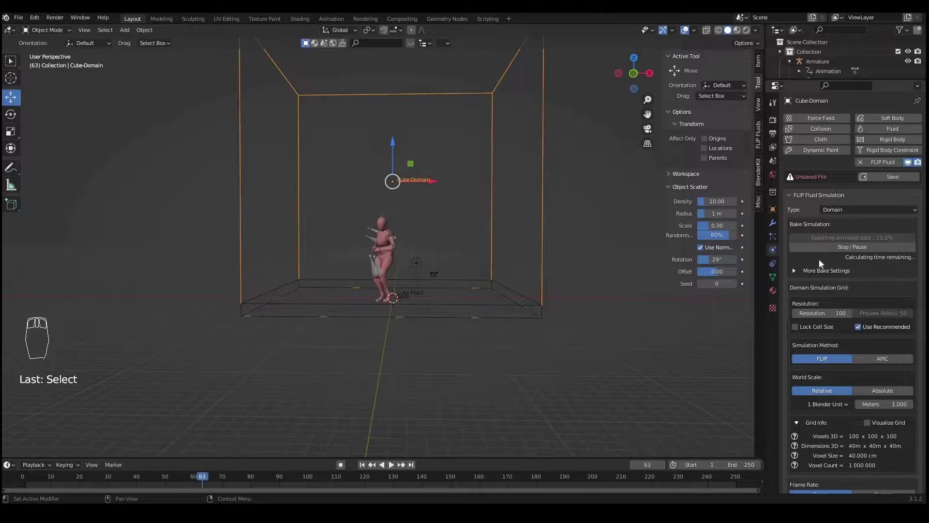
middle_click(582, 315)
middle_click(474, 364)
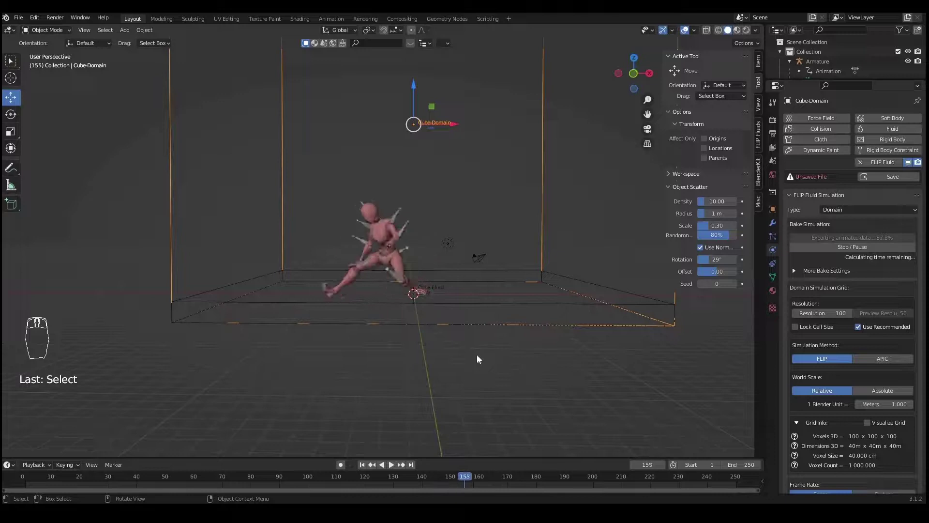
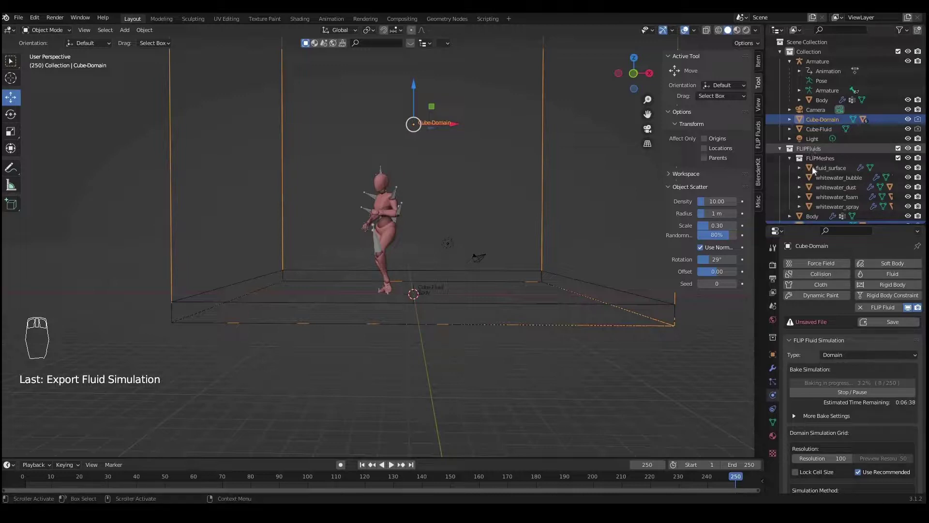
Step: Inspect the baked fluid_surface mesh and the whitewater spray and dust particle objects
left_click_drag(842, 171, 837, 175)
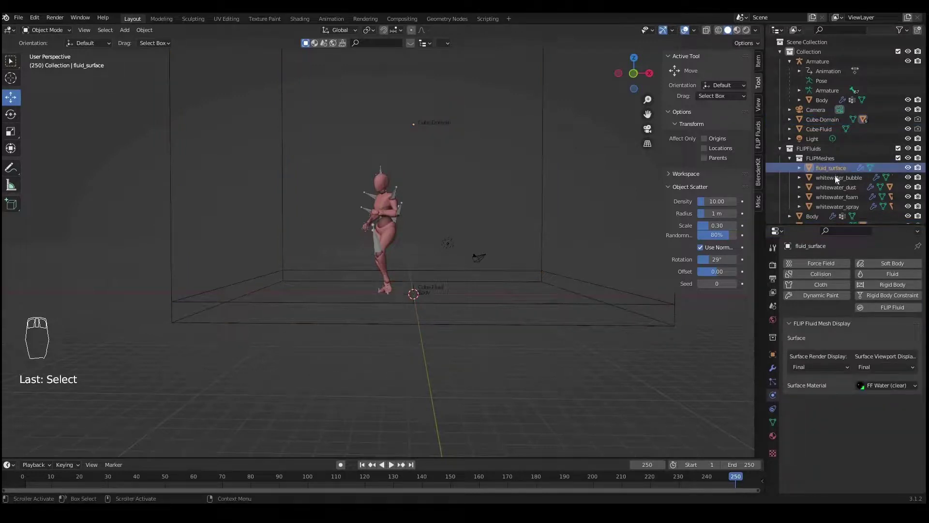
left_click_drag(837, 182, 430, 378)
left_click_drag(37, 480, 40, 482)
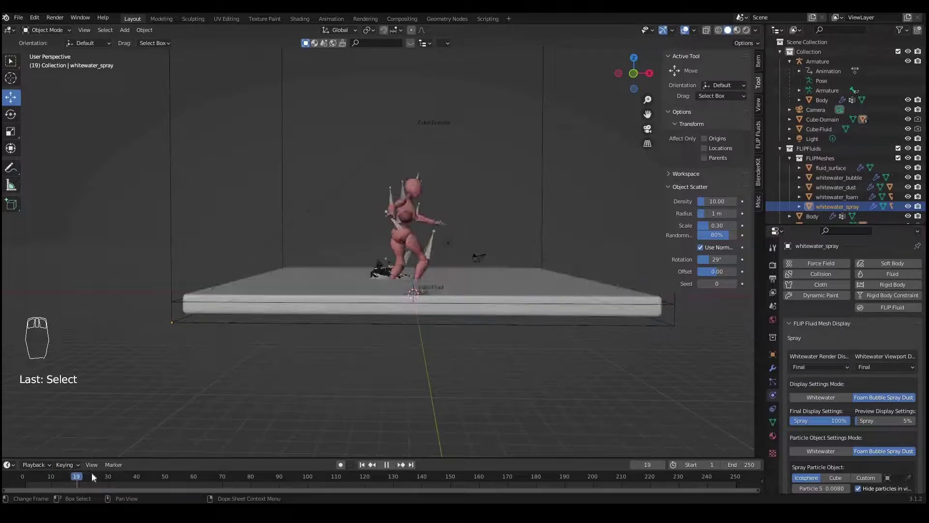
left_click_drag(391, 278, 321, 273)
middle_click(321, 273)
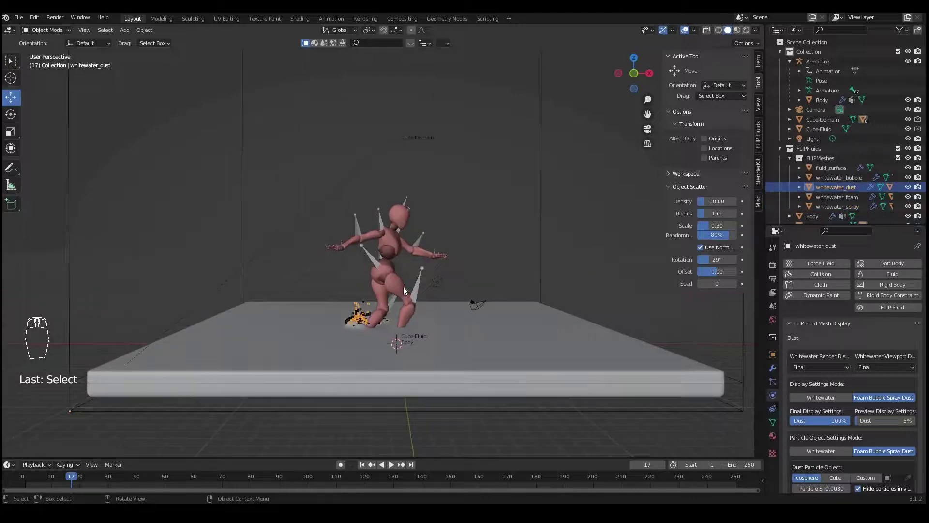
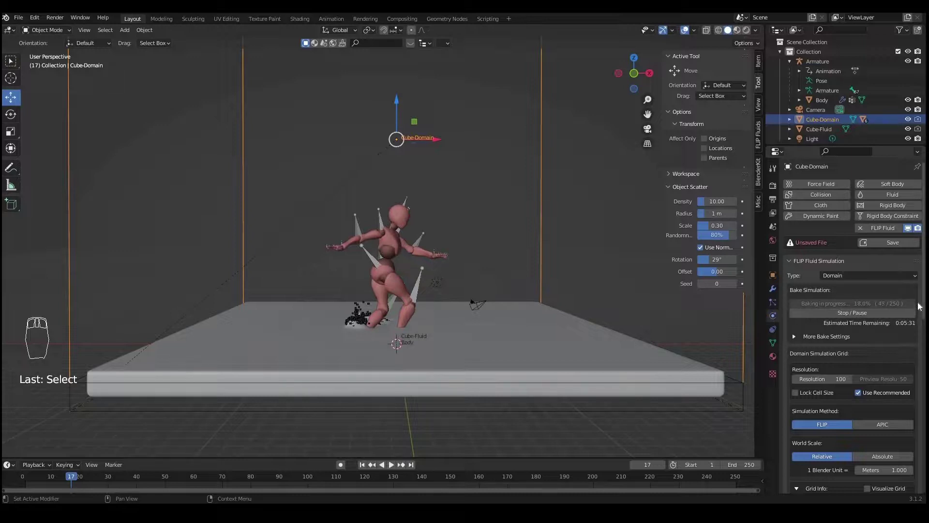
left_click_drag(870, 314, 855, 329)
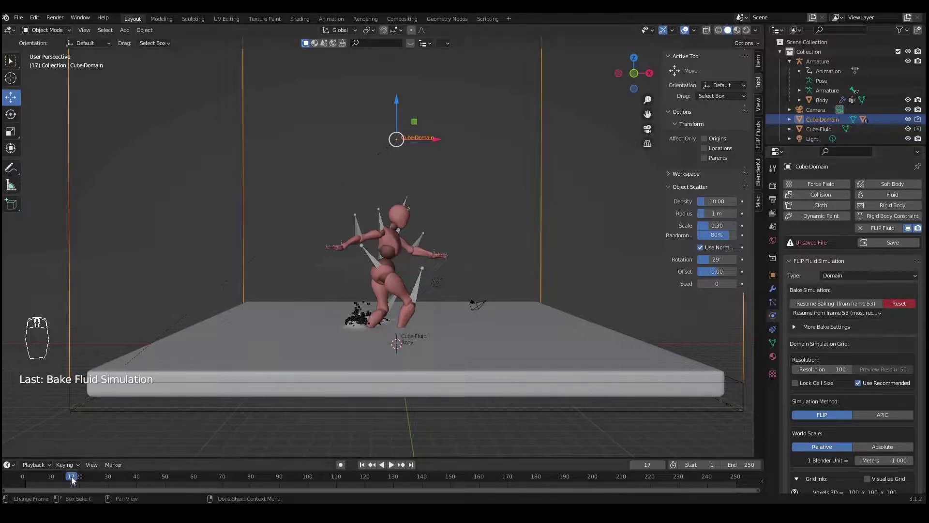
Step: Scrub the baked frames to the first splash around frame 21, then reselect Cube-Domain
left_click_drag(86, 480, 137, 478)
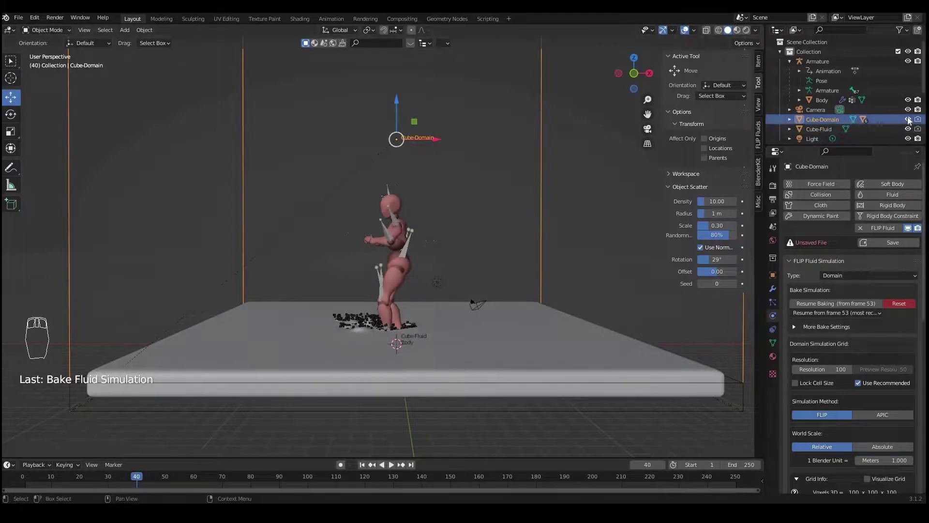
left_click_drag(911, 116, 913, 86)
left_click_drag(912, 86, 192, 439)
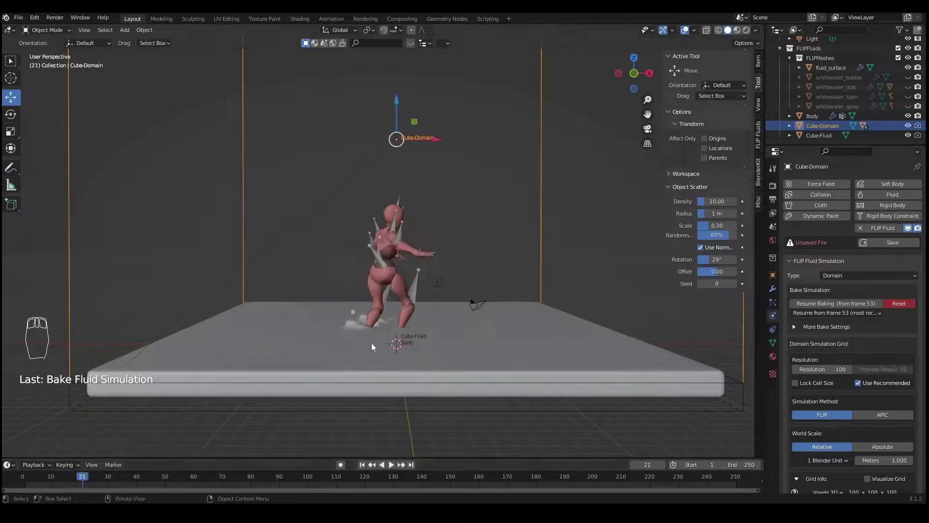
left_click_drag(377, 375, 342, 352)
left_click_drag(342, 352, 339, 377)
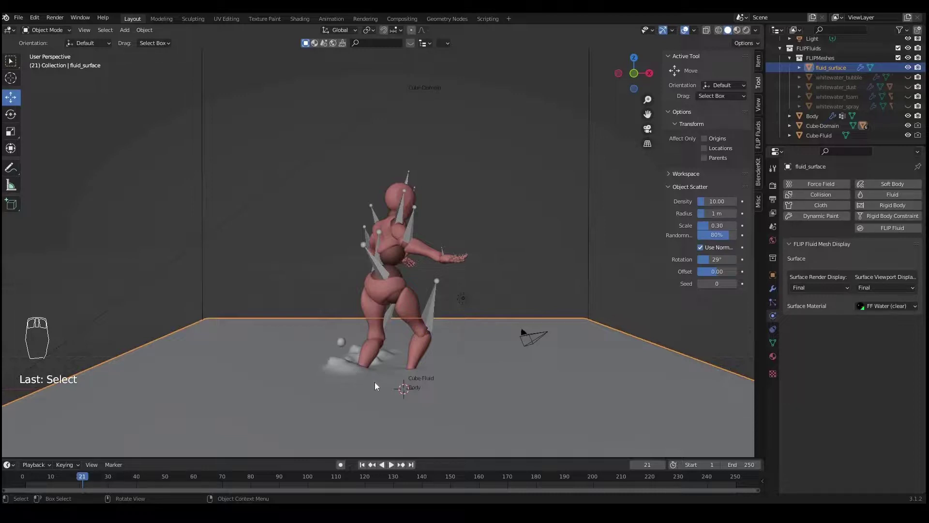
middle_click(386, 380)
left_click_drag(466, 378, 543, 266)
left_click_drag(542, 266, 562, 243)
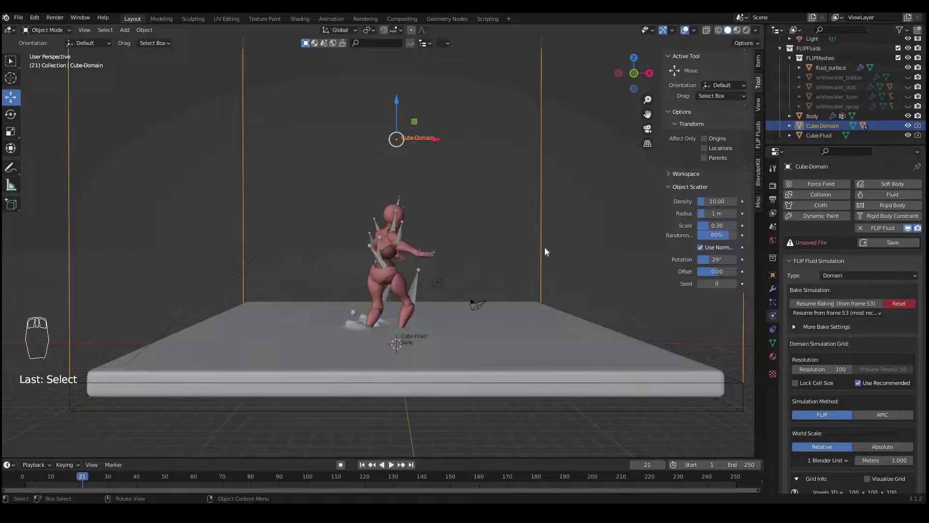
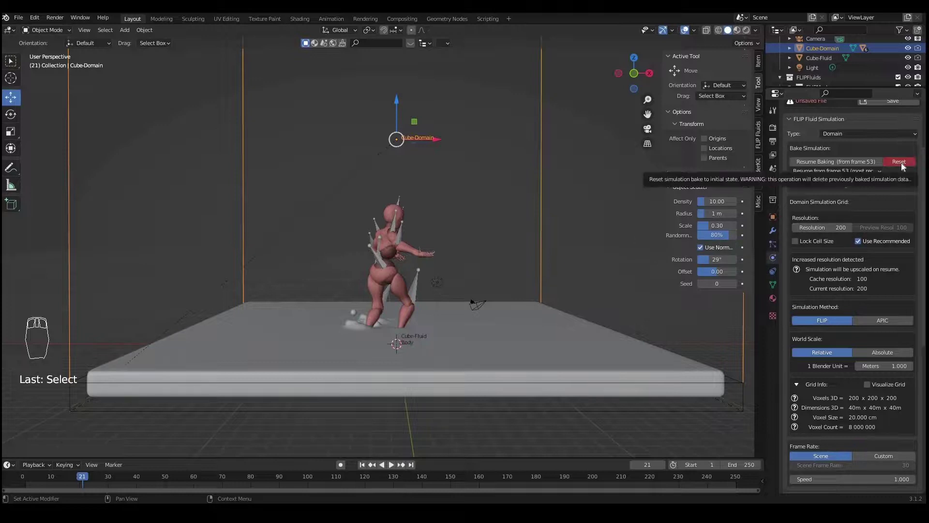
Step: Bake at resolution 200 up to frame 76, pause, and check the splash at frame 60
left_click_drag(904, 166, 906, 170)
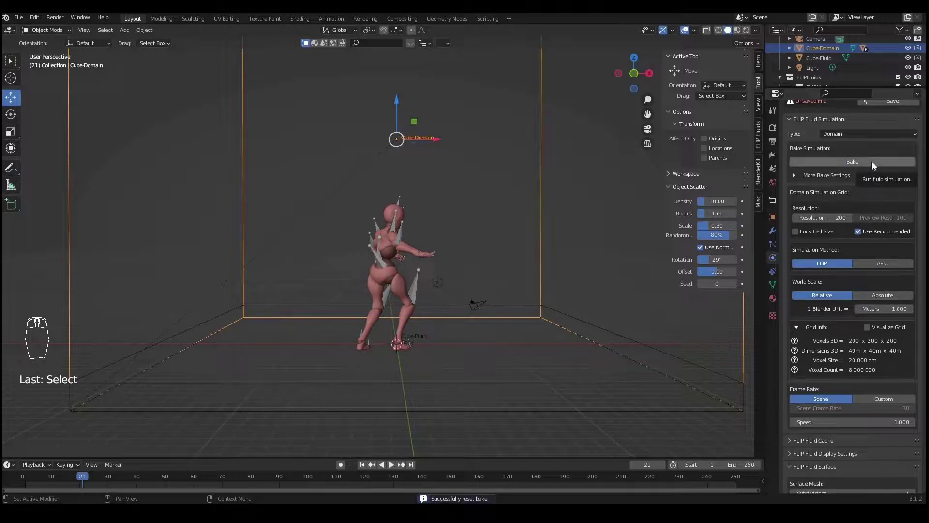
left_click_drag(875, 165, 892, 164)
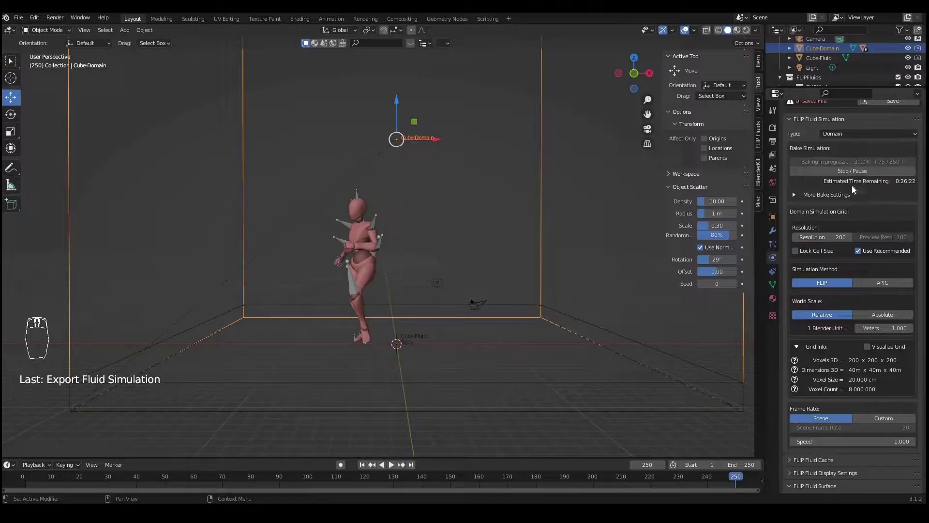
left_click_drag(851, 173, 856, 176)
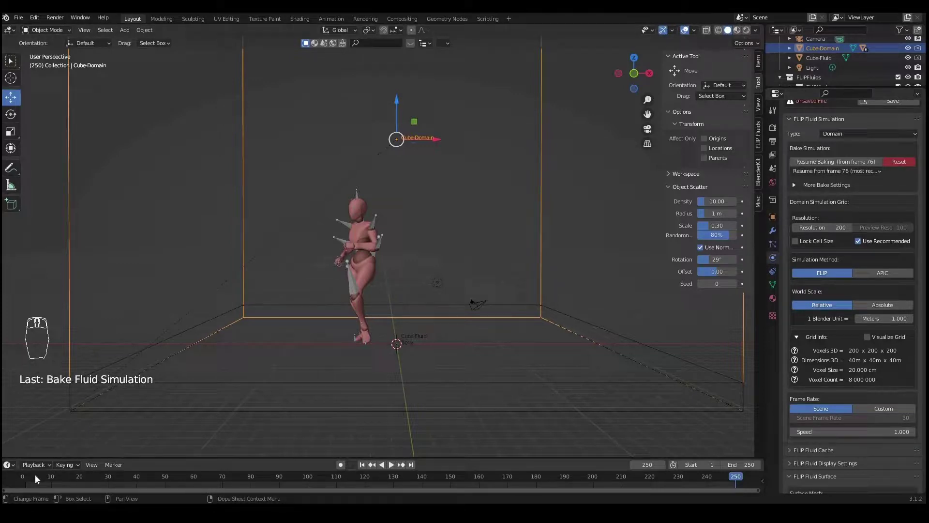
left_click_drag(36, 479, 56, 480)
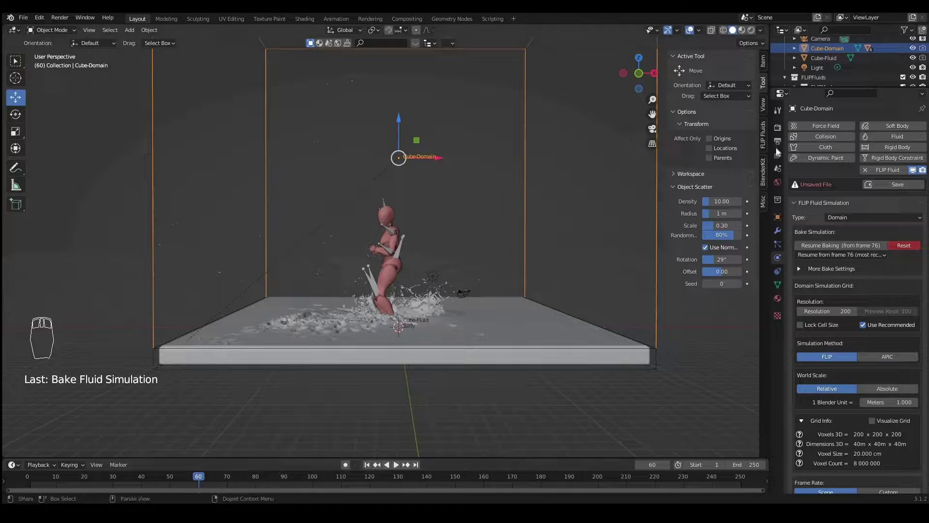
Step: Show the render settings with Cycles denoising on and 32 max samples
left_click_drag(777, 134, 820, 130)
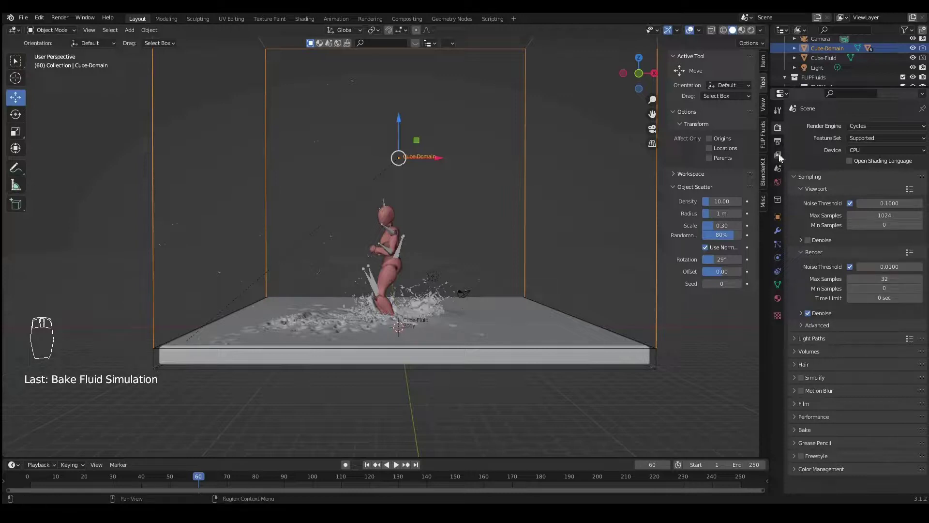
Step: Drive the world colour with an Environment Texture and load the HDRI image into it
left_click_drag(782, 186, 850, 192)
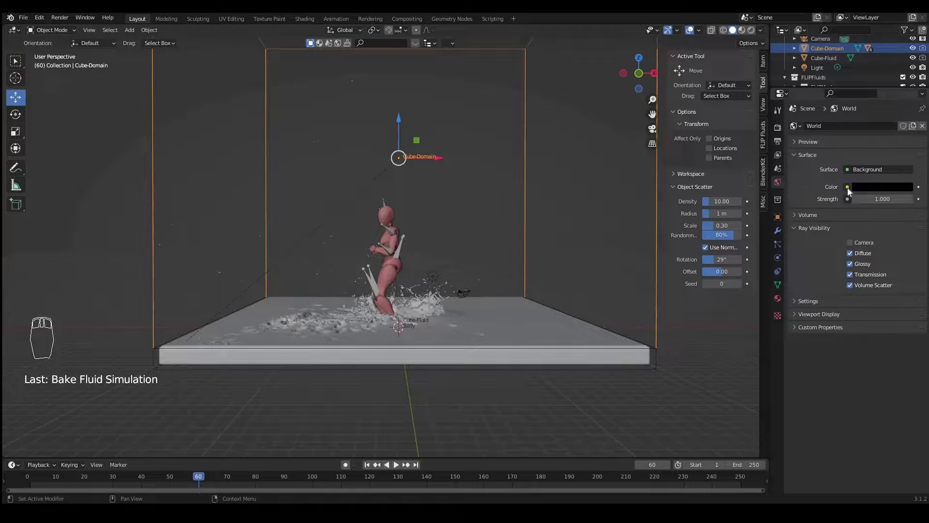
left_click_drag(850, 192, 671, 233)
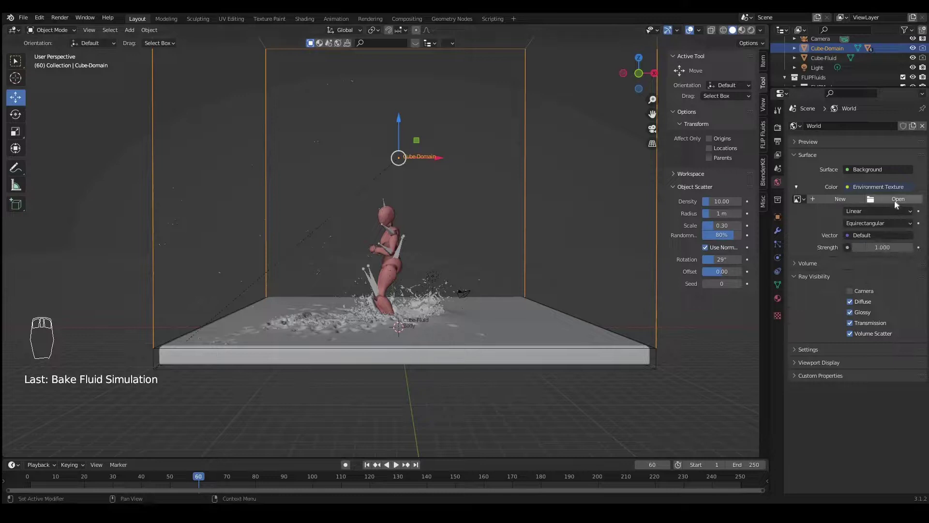
left_click_drag(897, 204, 609, 287)
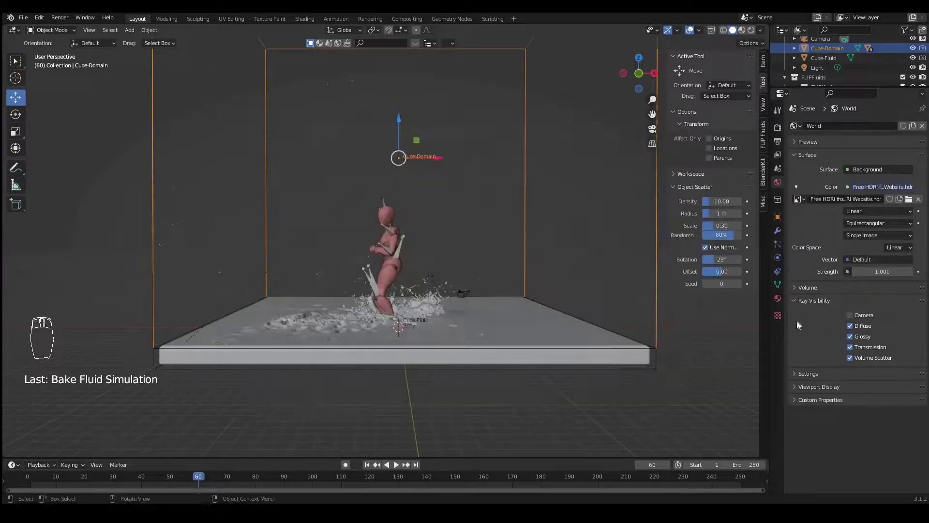
left_click_drag(795, 304, 853, 320)
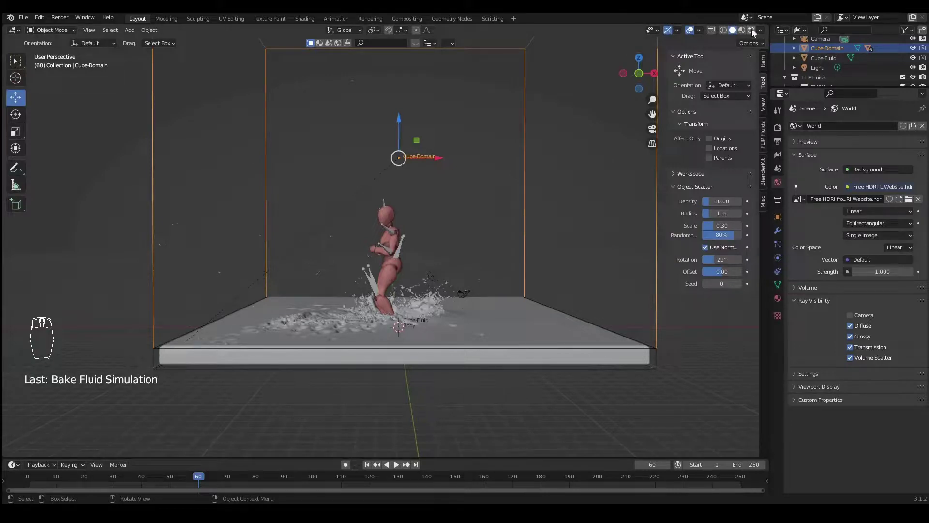
Step: Switch to rendered preview and hide Cube-Domain and Cube-Fluid in the viewport
left_click_drag(758, 34, 581, 185)
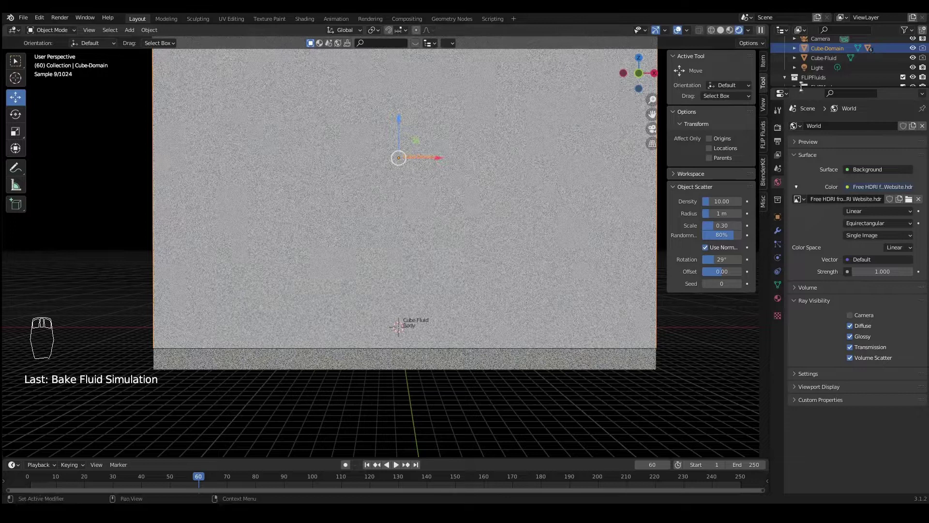
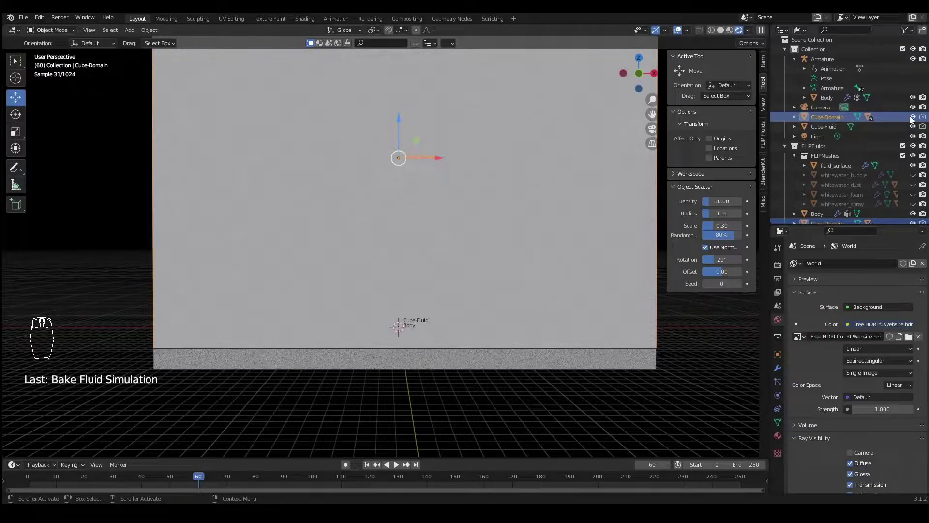
left_click_drag(916, 119, 916, 119)
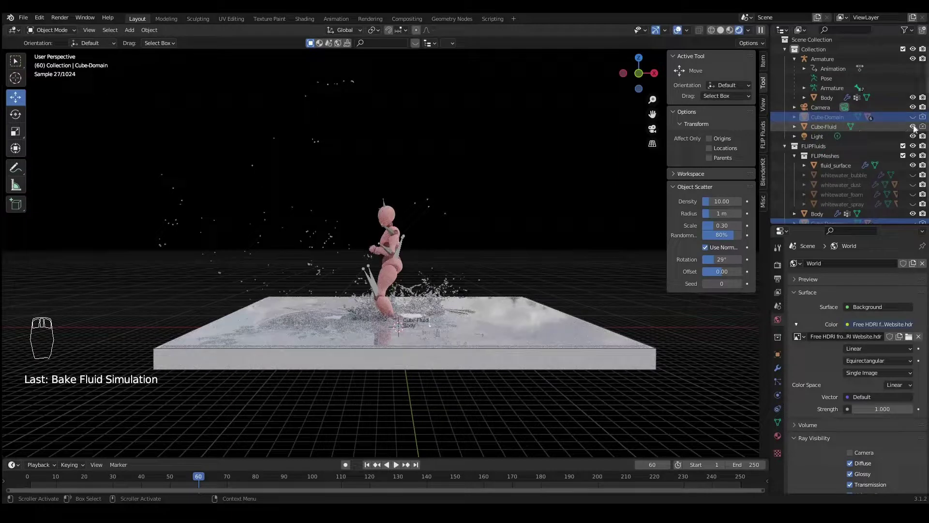
left_click_drag(916, 128, 829, 121)
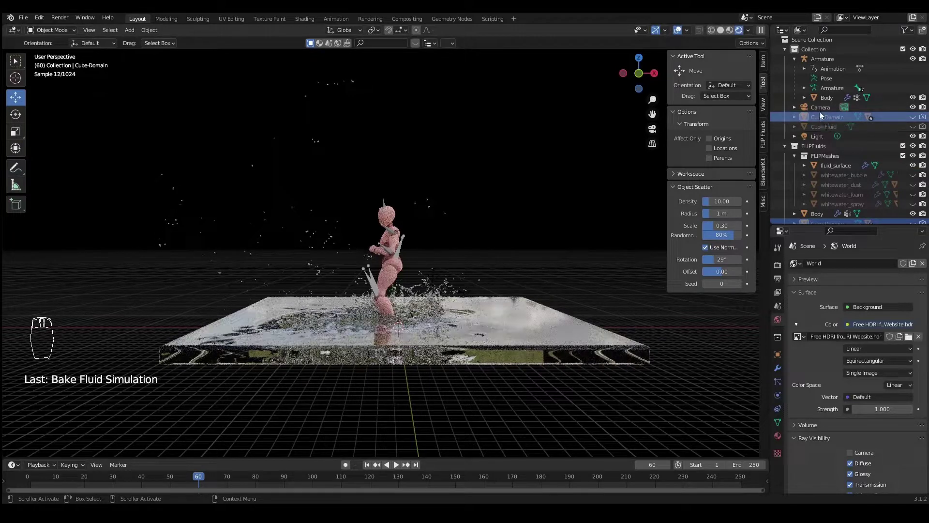
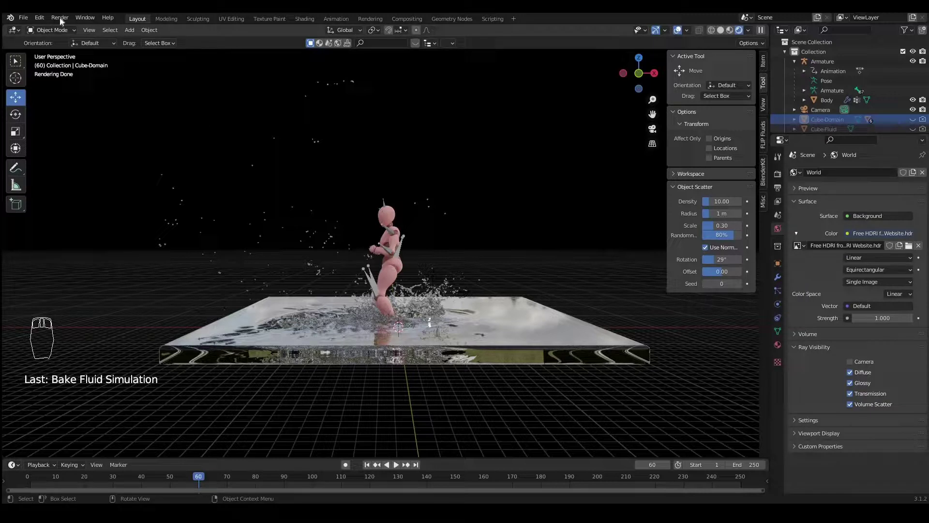
Step: In solid shading, move the Camera to frame the character from the side and look through it
left_click_drag(61, 21, 168, 199)
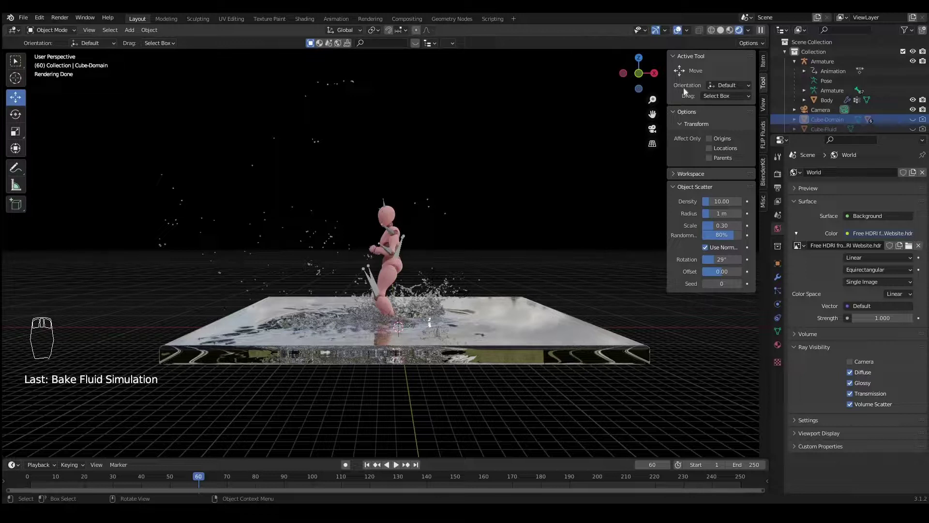
left_click_drag(546, 210, 508, 319)
left_click_drag(538, 322, 467, 290)
left_click_drag(467, 291, 426, 247)
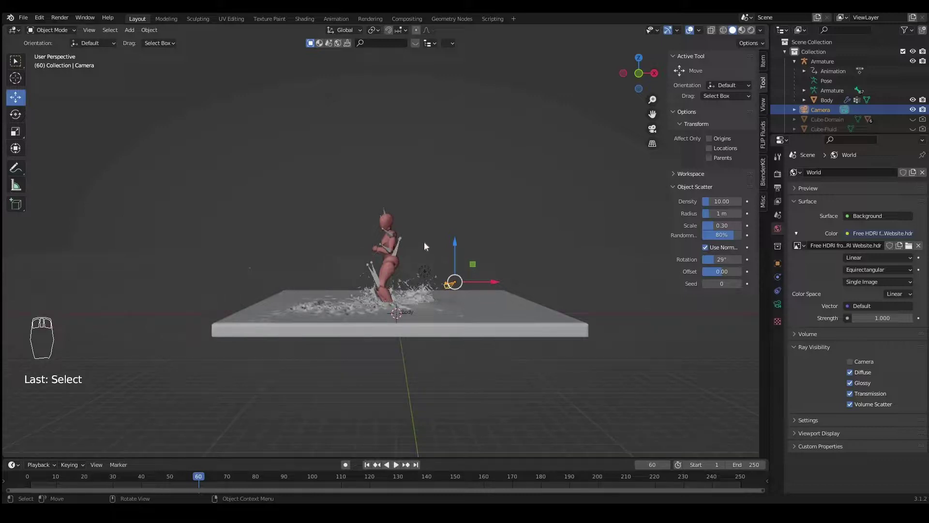
left_click_drag(429, 246, 505, 298)
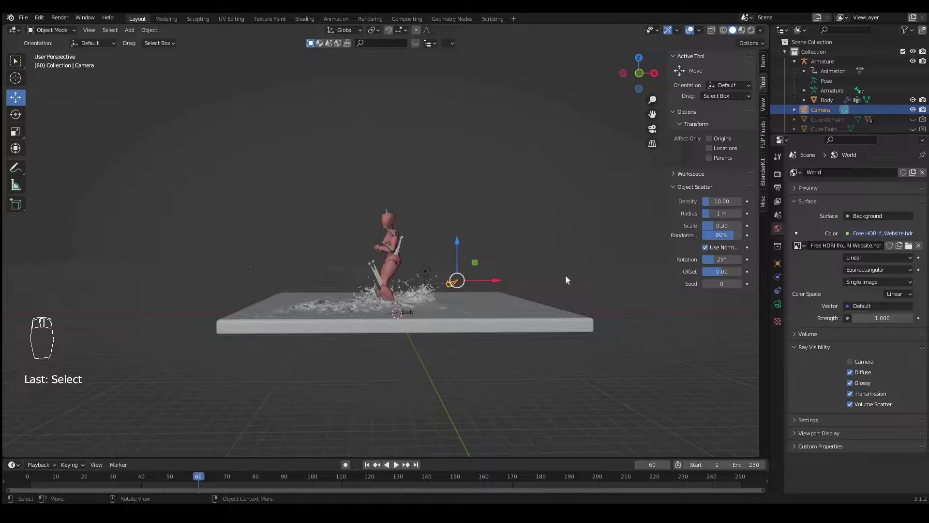
key("ctrl+alt+KP_0")
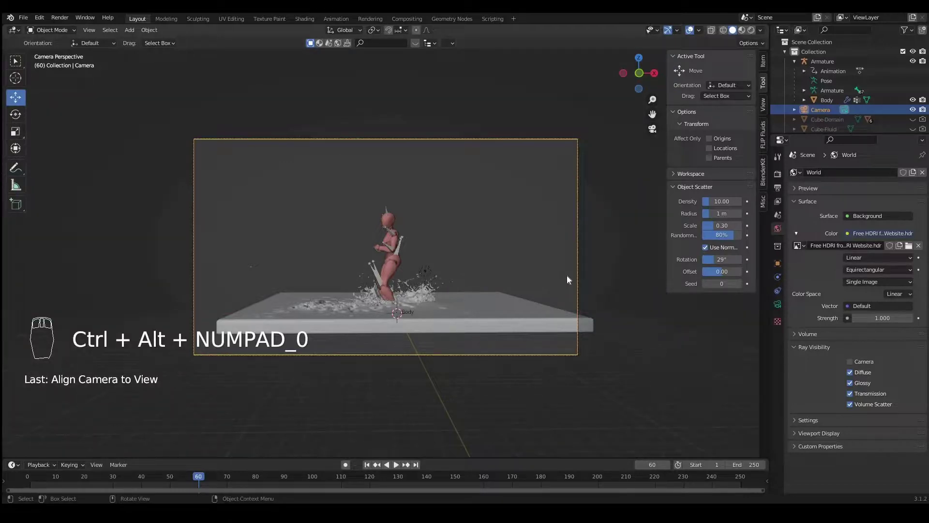
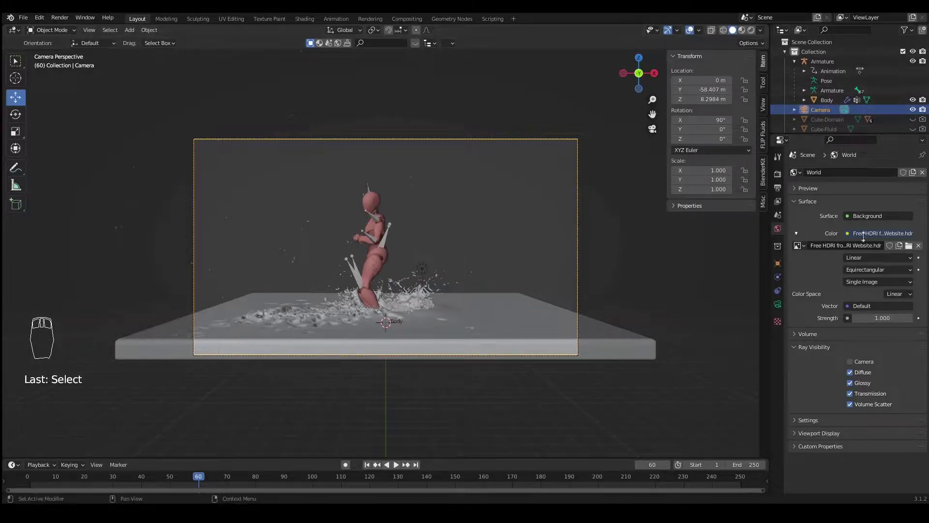
Step: Render a still test image of frame 60 via Render > Render Image
left_click_drag(871, 234, 915, 141)
left_click_drag(923, 140, 604, 296)
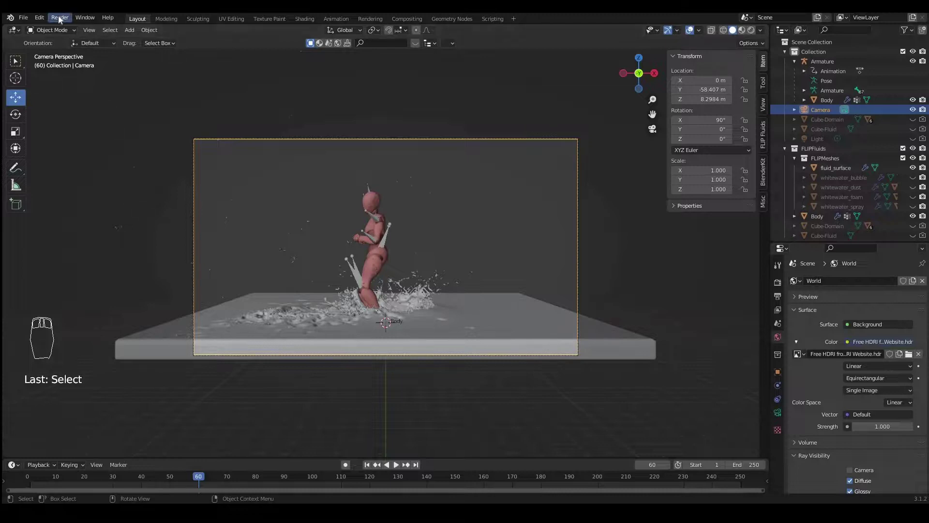
left_click_drag(61, 18, 112, 42)
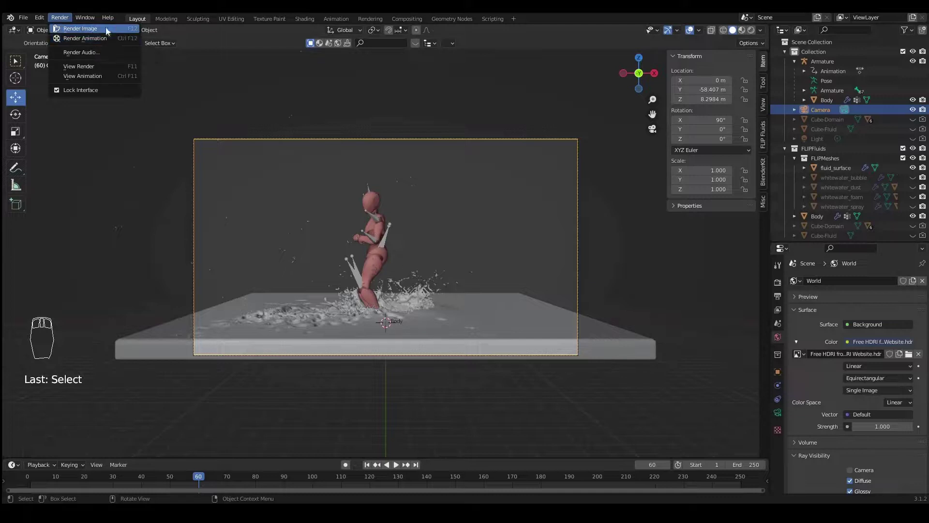